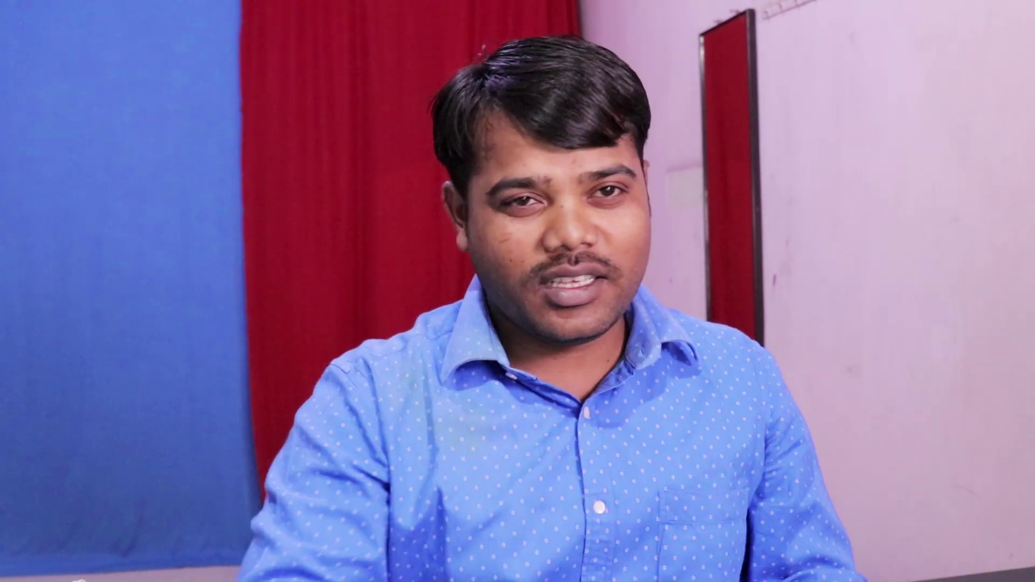
Step: Open This PC from the desktop context menu, then close it again
right_click(614, 212)
click(643, 247)
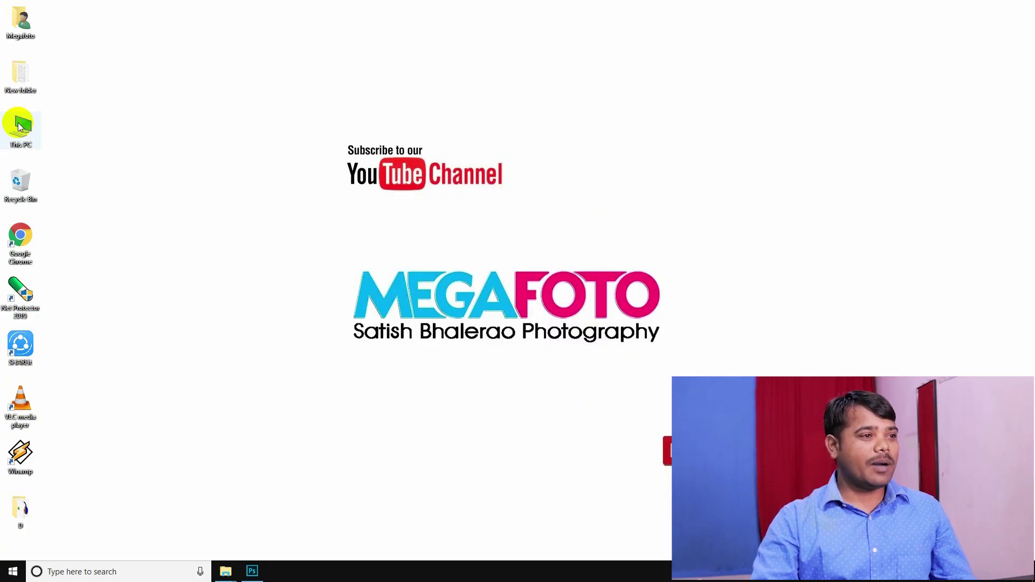
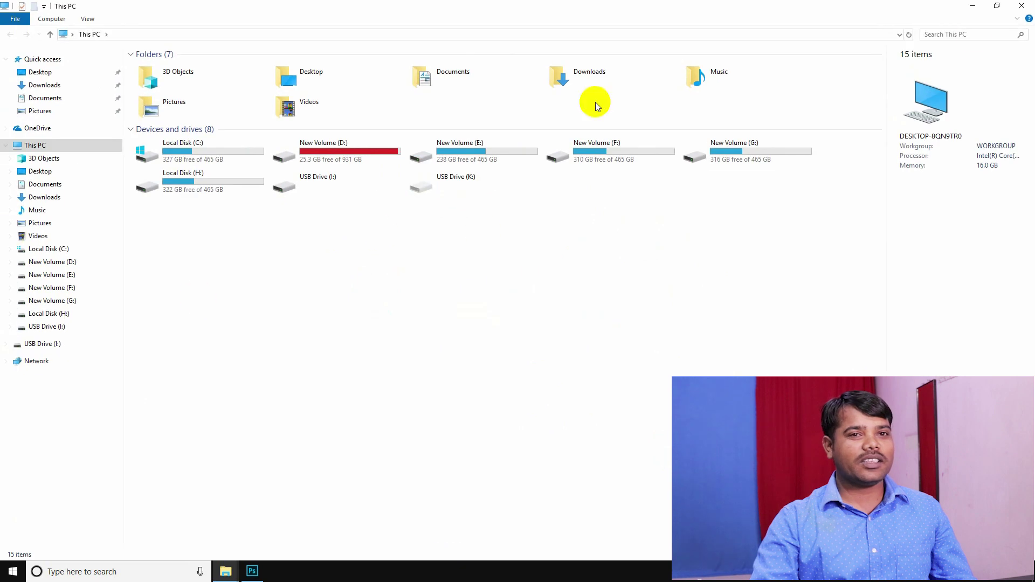
click(1034, 7)
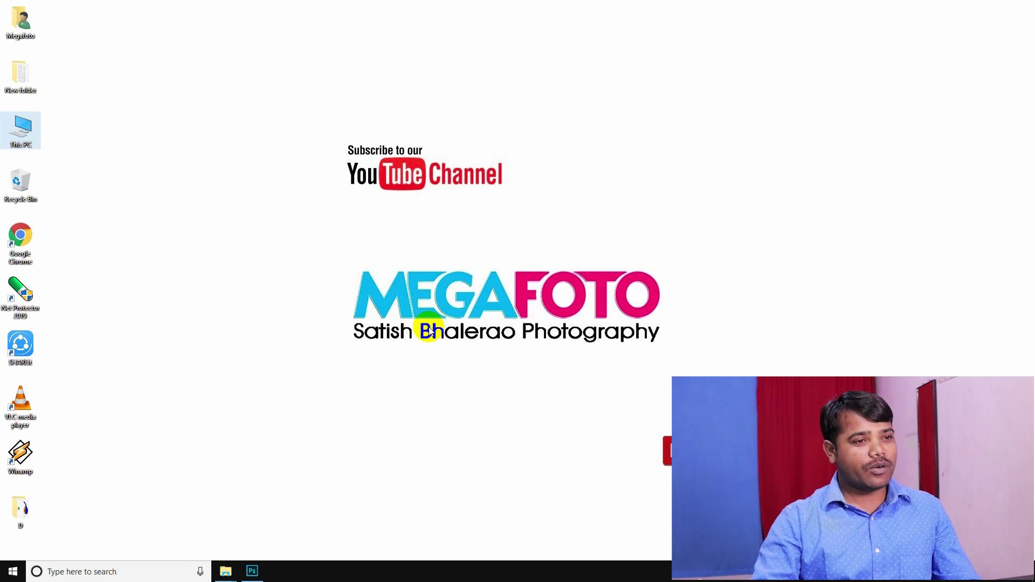
Step: Bring Photoshop forward, check the taskbar windows, then launch Google Chrome from Start
key(super+e)
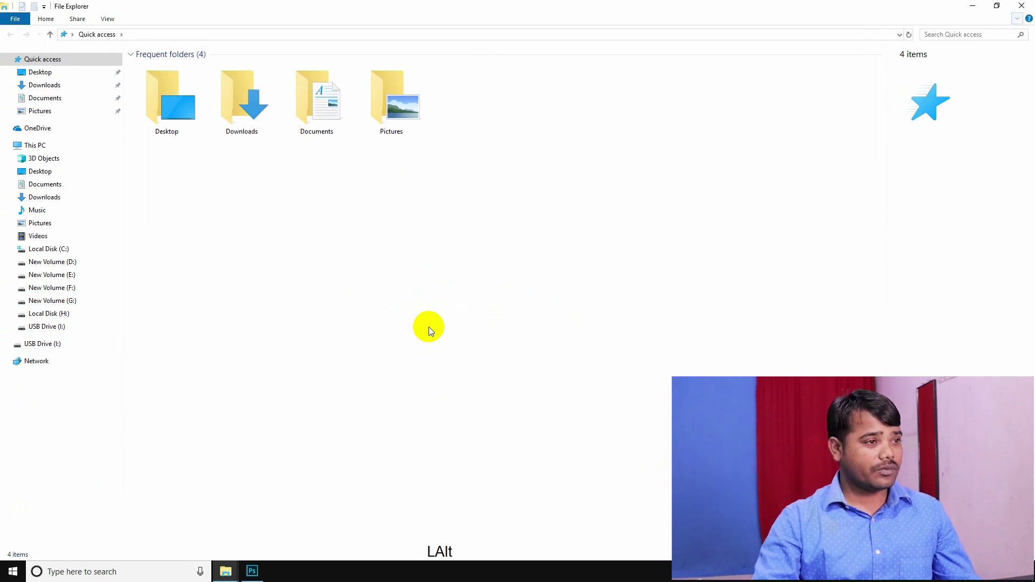
key(alt+Tab)
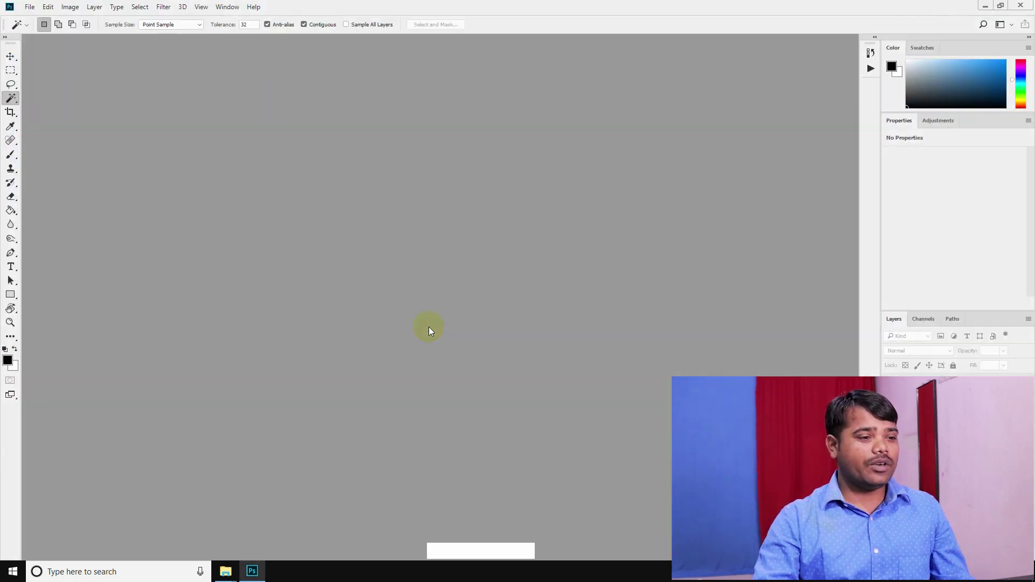
click(228, 571)
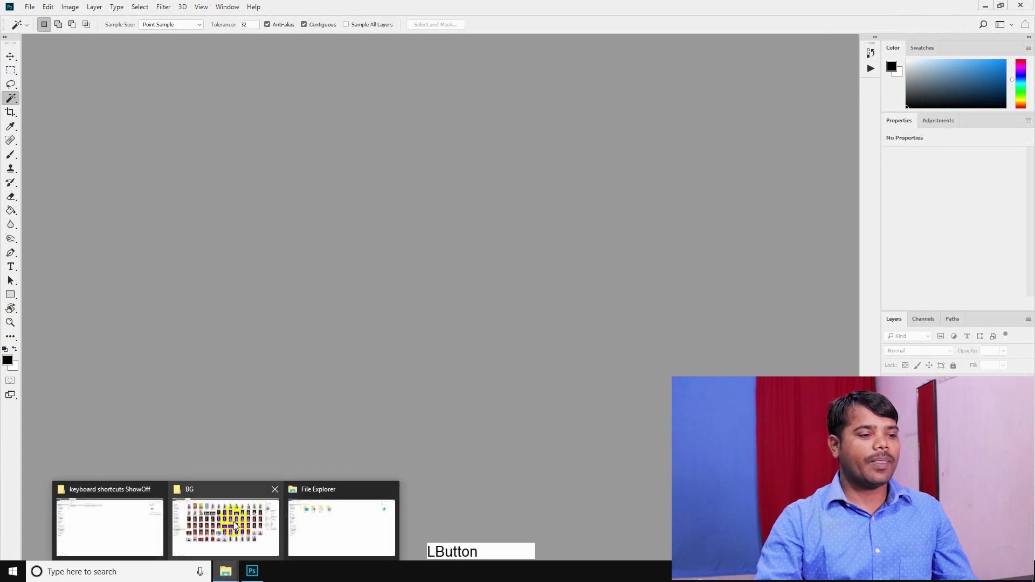
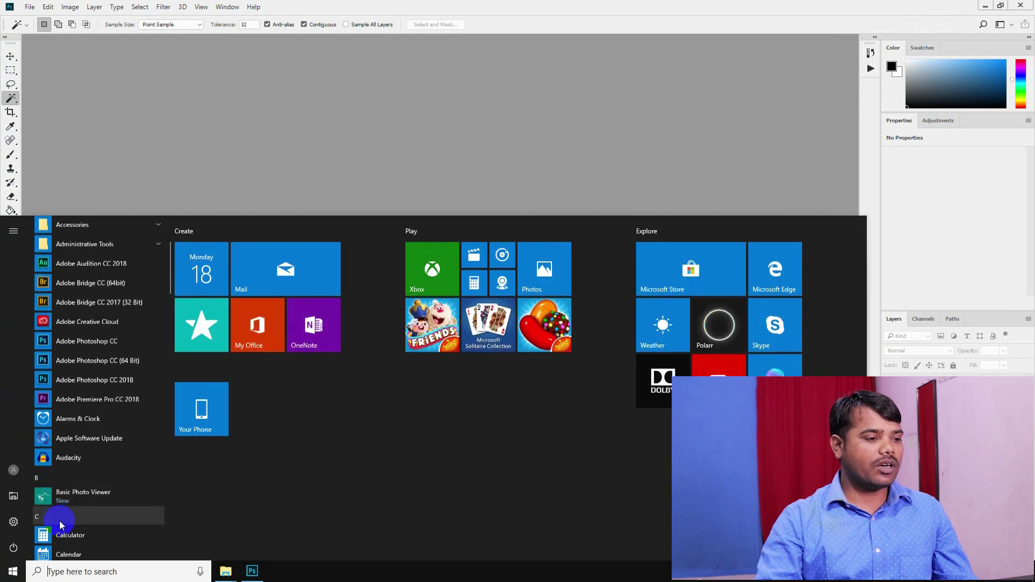
click(328, 297)
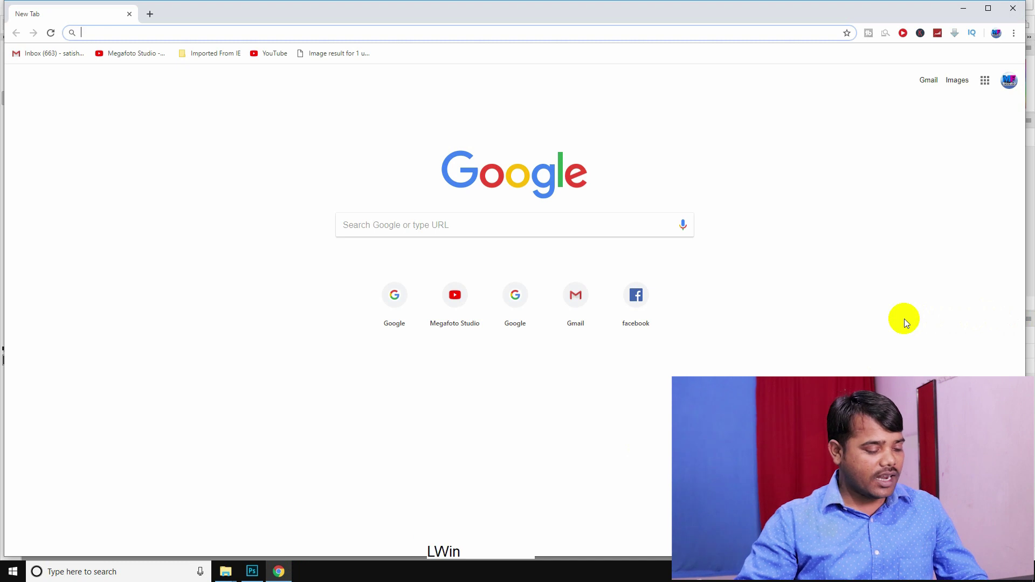
Step: Show the Windows desktop, minimizing Chrome to the taskbar
key(super+d)
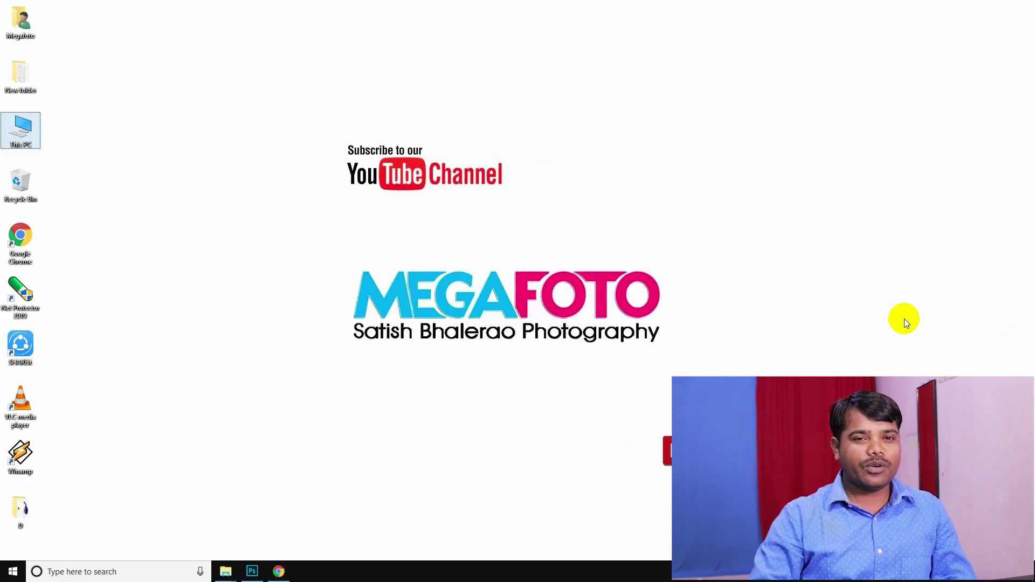
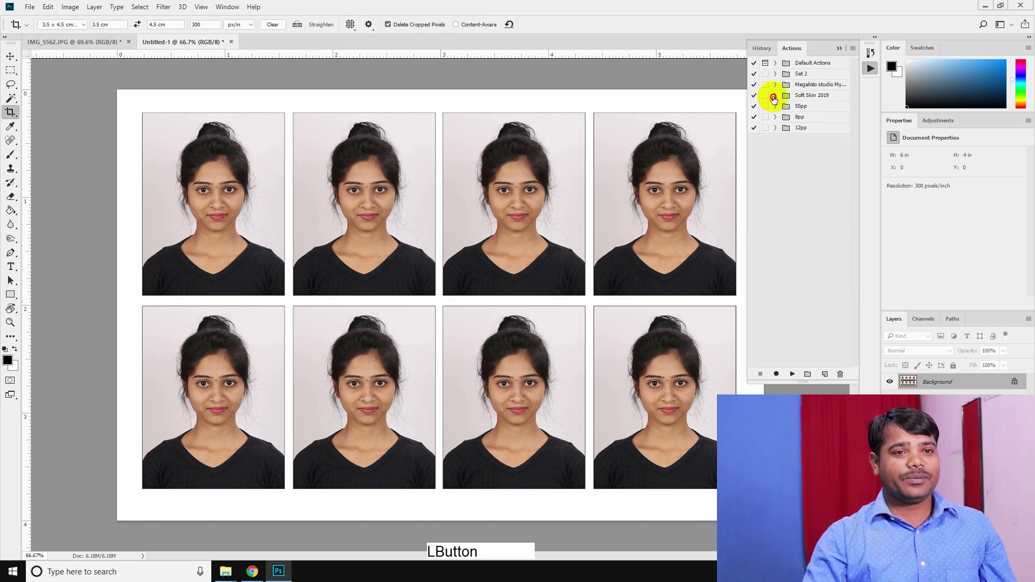
Step: Close the Untitled-1 eight-photo sheet without saving
click(846, 53)
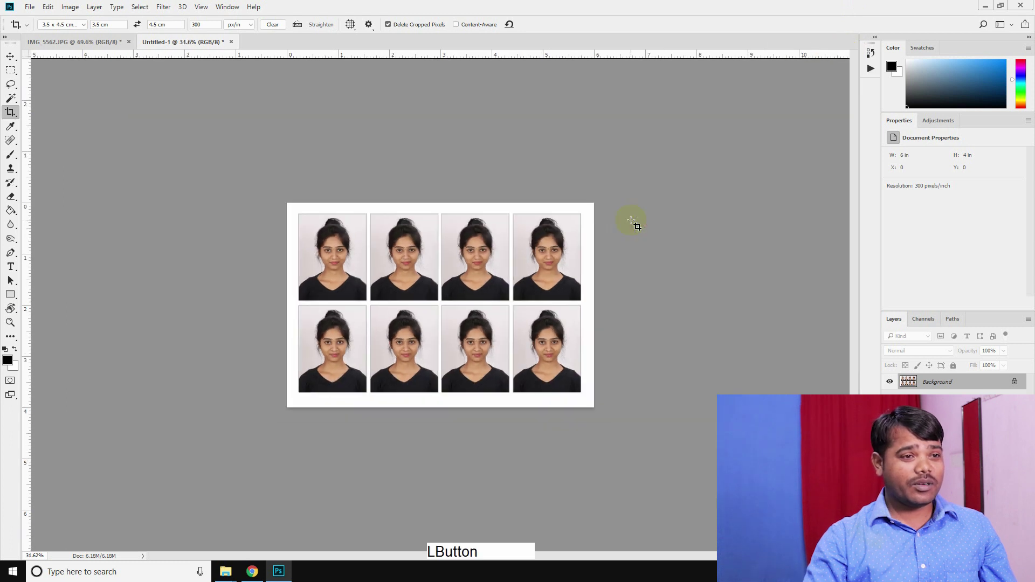
key(ctrl+w)
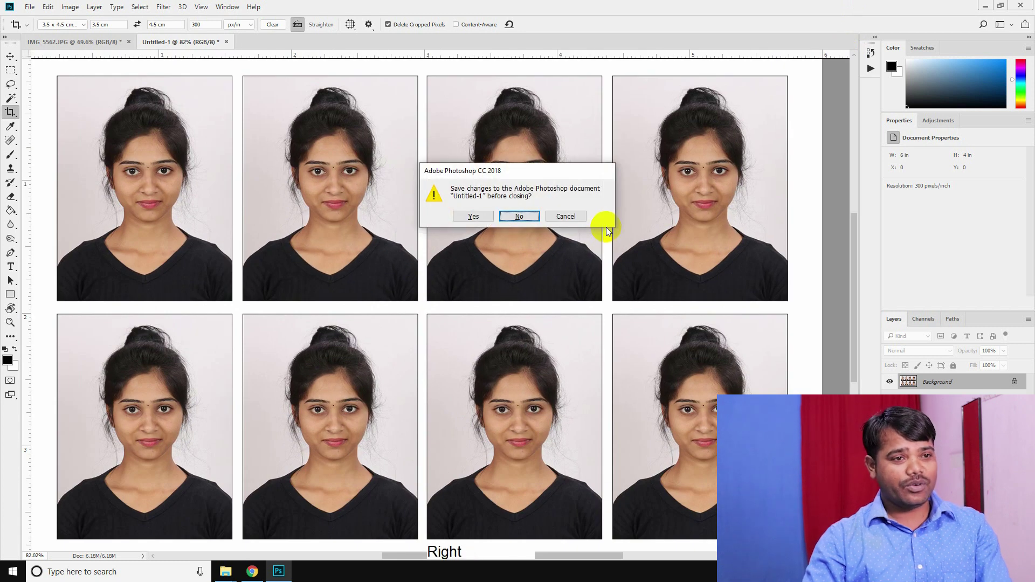
key(Return)
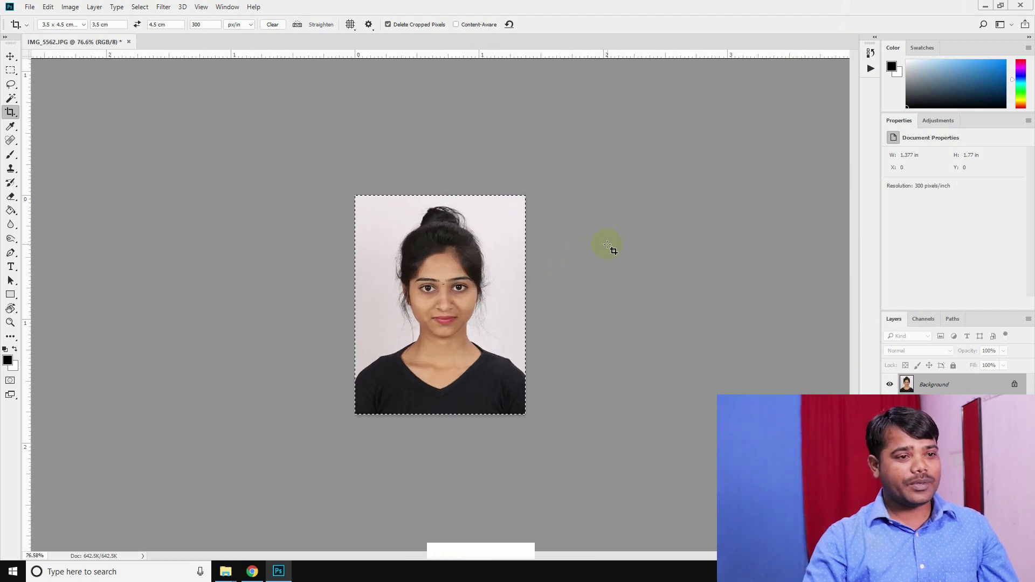
Step: Zoom in and out on the cropped IMG_5562 portrait and show the Actions panel again
key(ctrl+z)
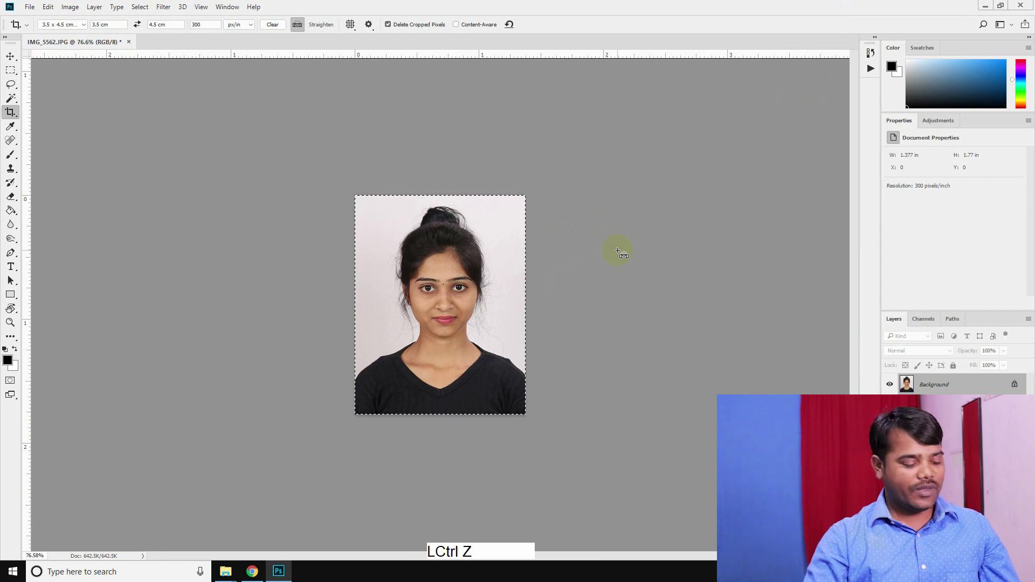
key(ctrl+alt+z)
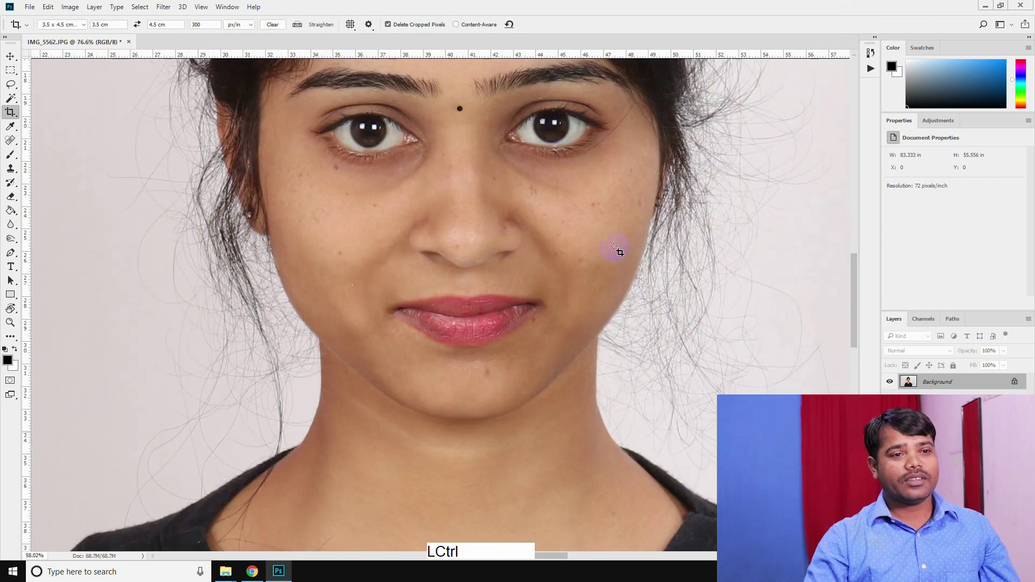
key(ctrl+z)
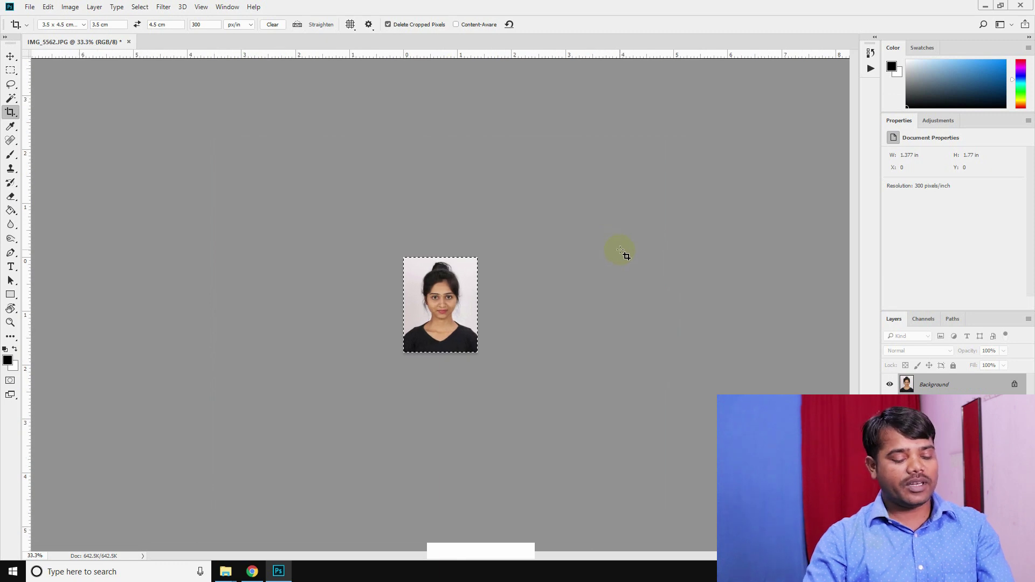
key(F9)
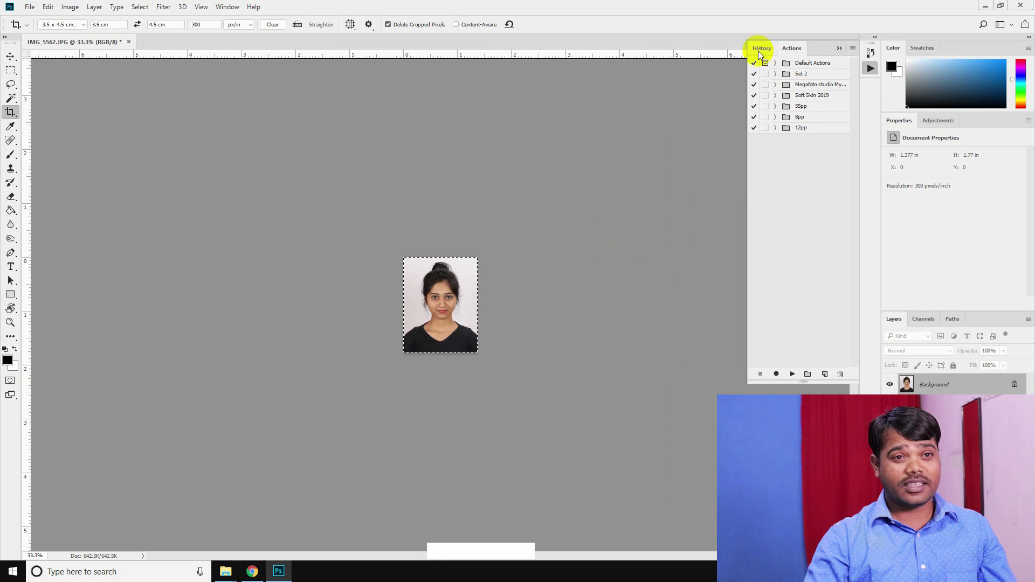
Step: Step back in History to the original uncropped IMG_5562 state and deselect
click(763, 53)
click(796, 71)
click(794, 164)
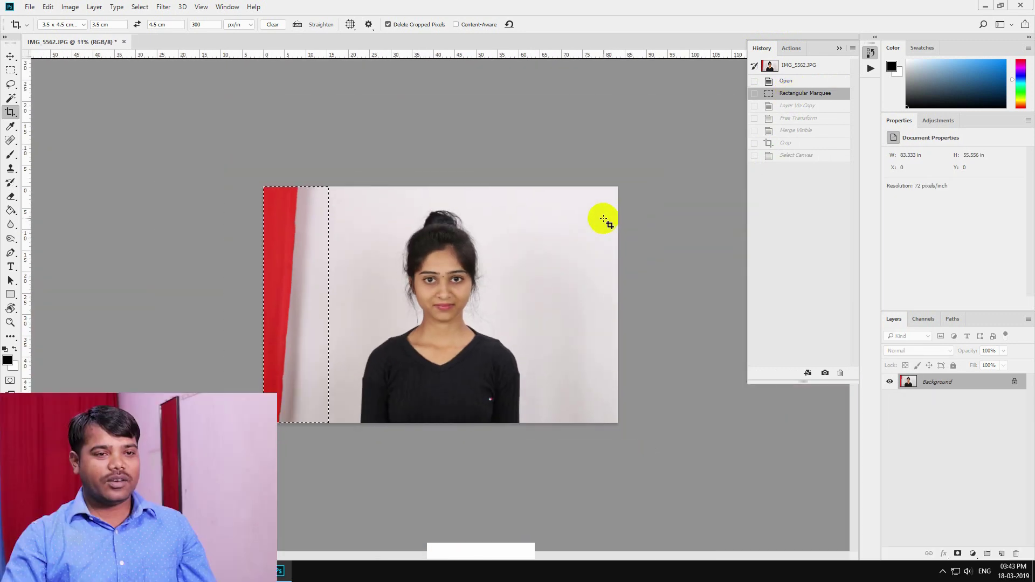
key(ctrl+d)
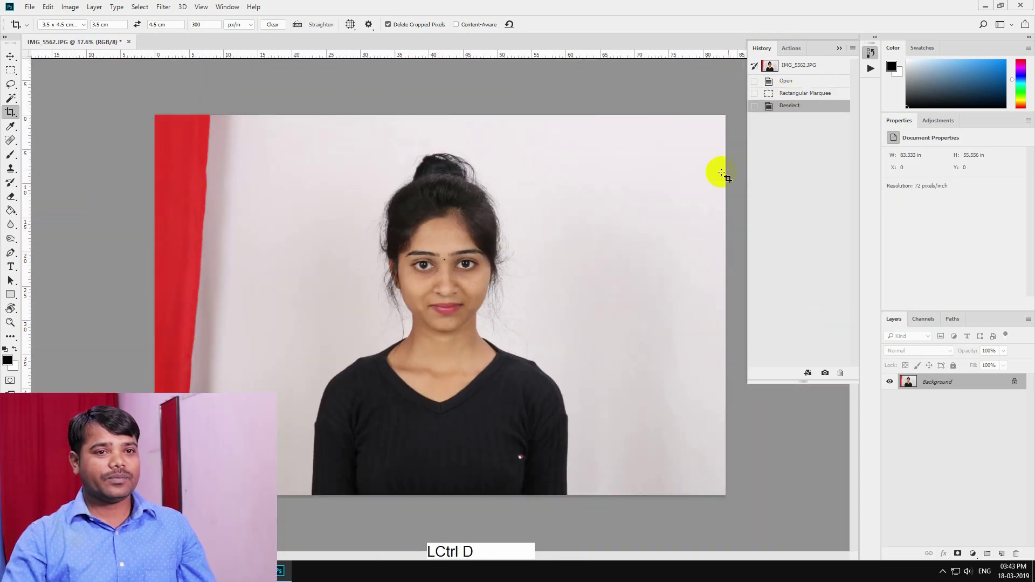
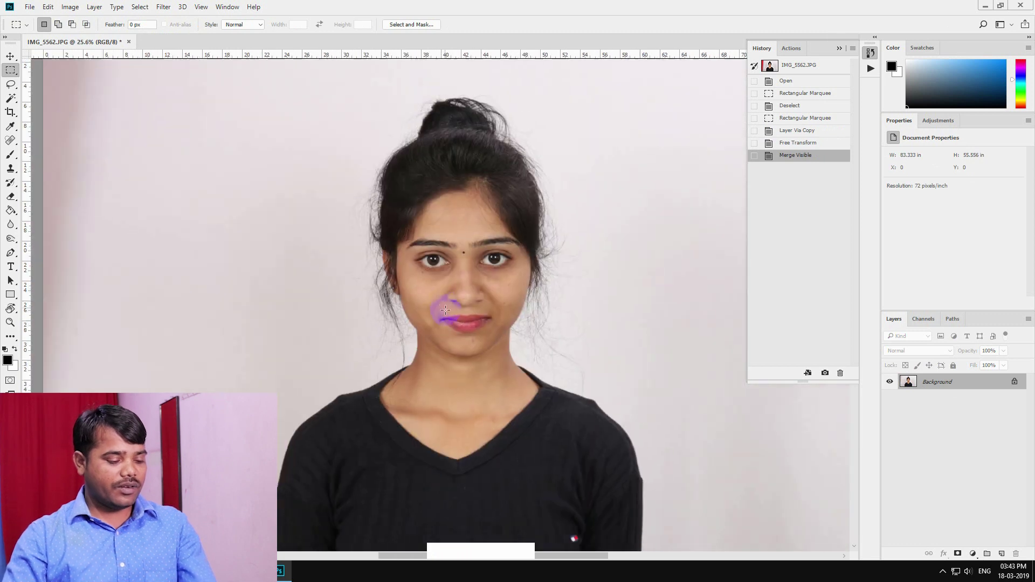
Step: Run the skin-softening action and start painting on the Layer 1 mask
key(F8)
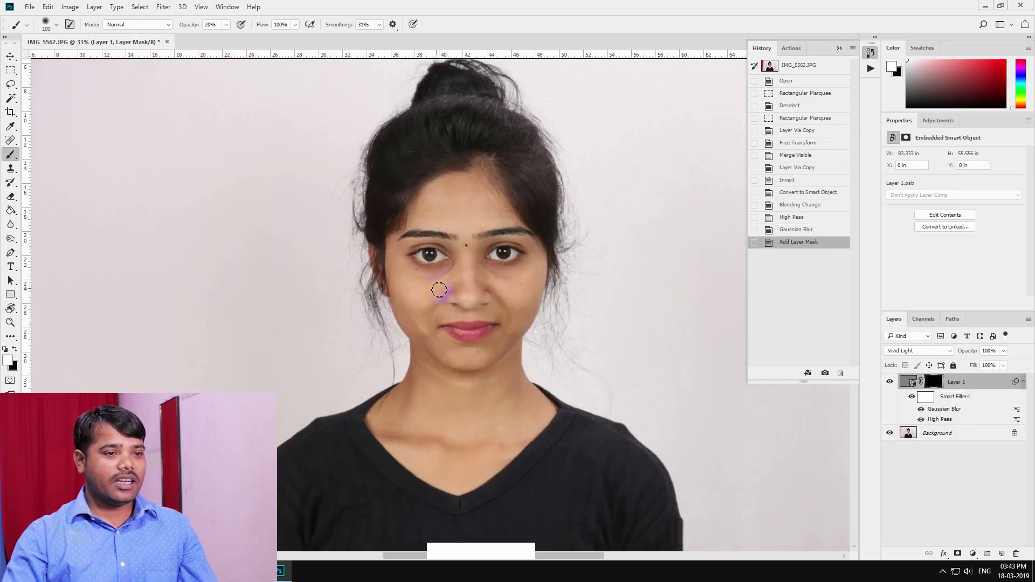
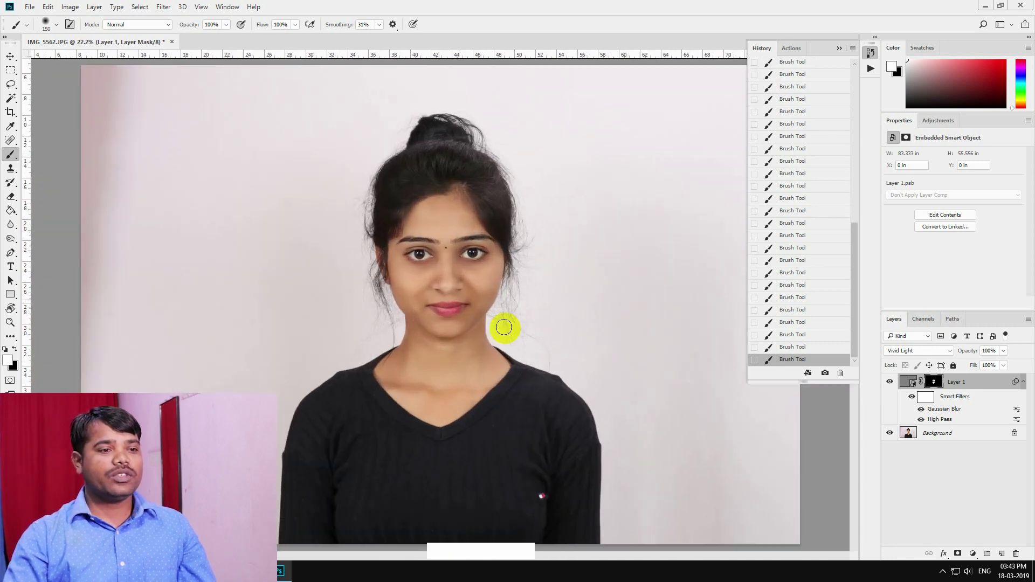
click(863, 305)
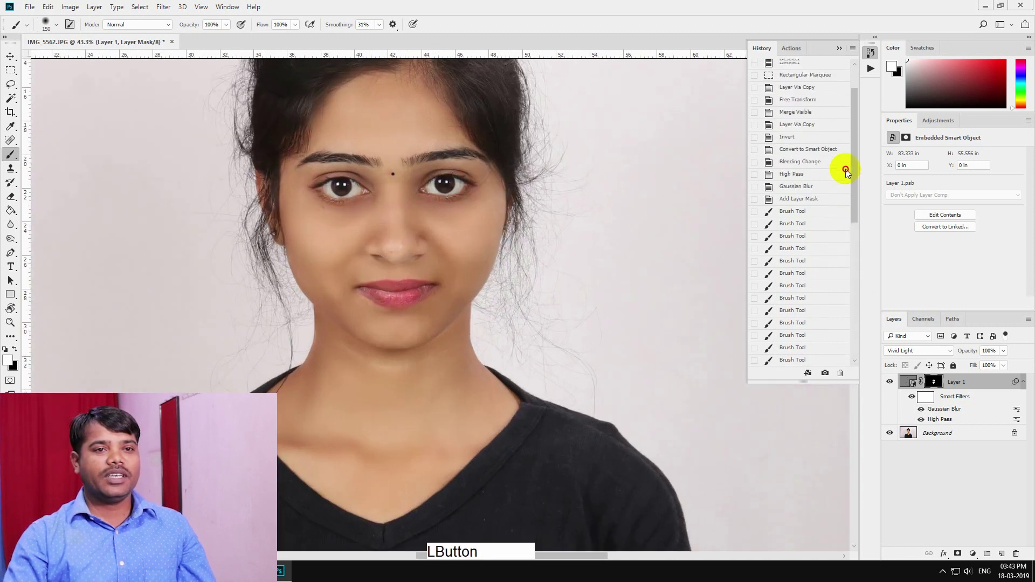
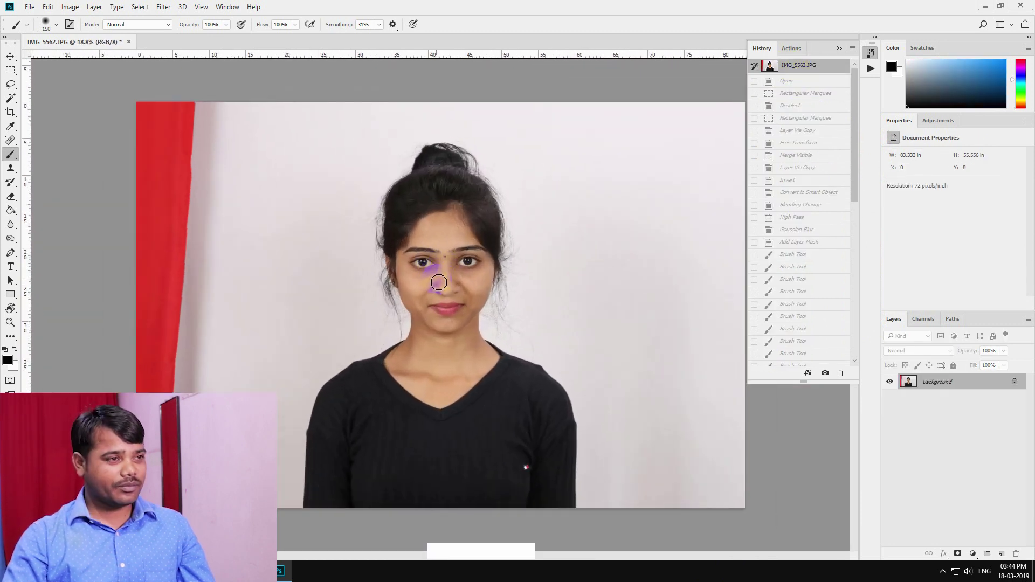
Step: Hide the side panels to view the photo larger
key(shift+Tab)
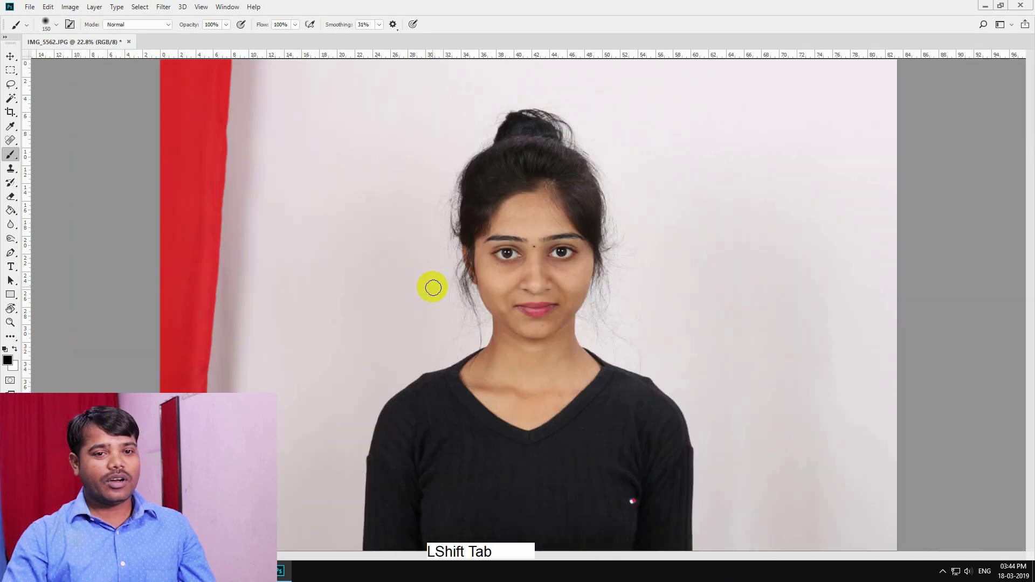
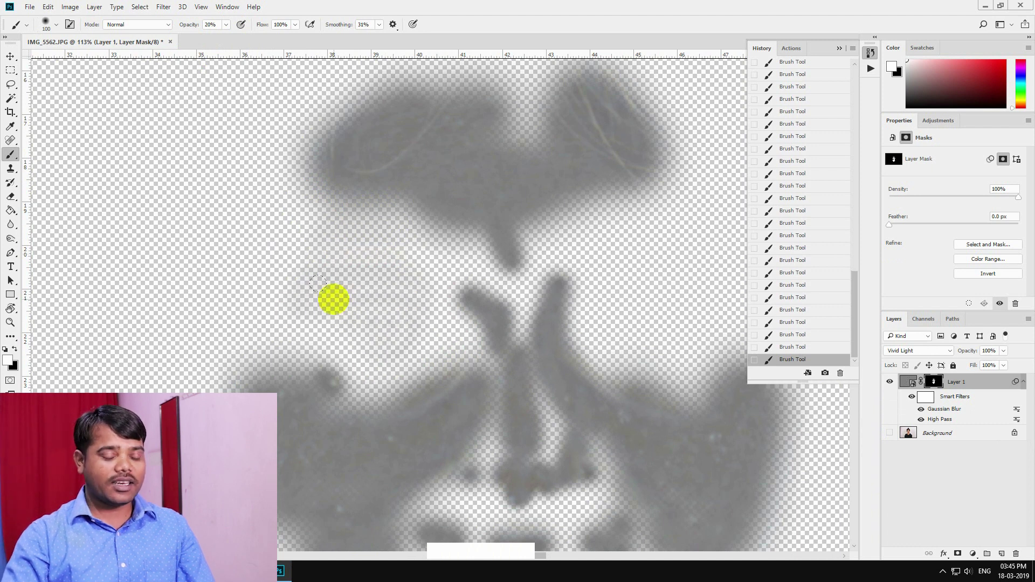
Step: Set the mask brush opacity to 100%, then 40%, then 60% for the hair region
key(KP_0)
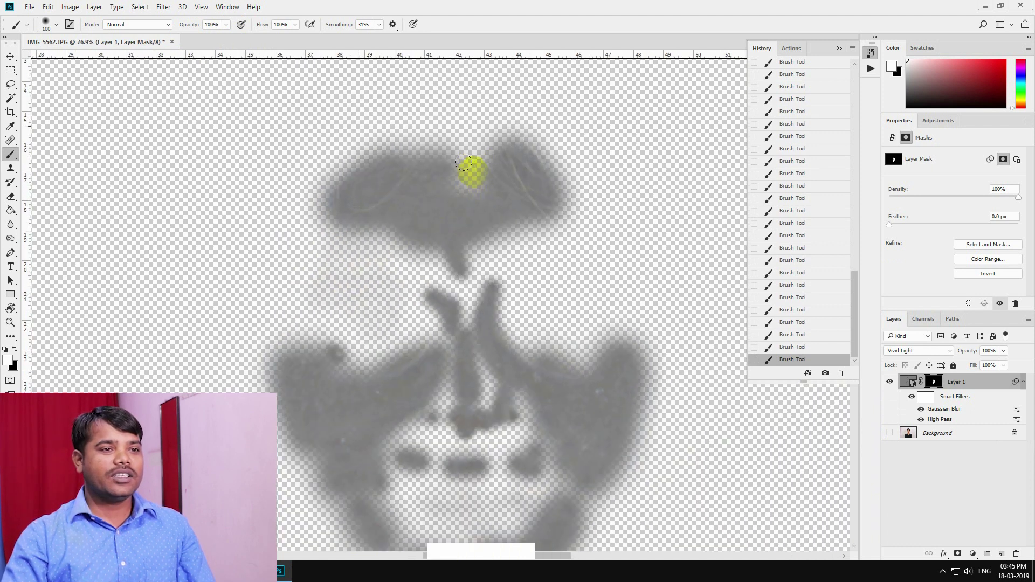
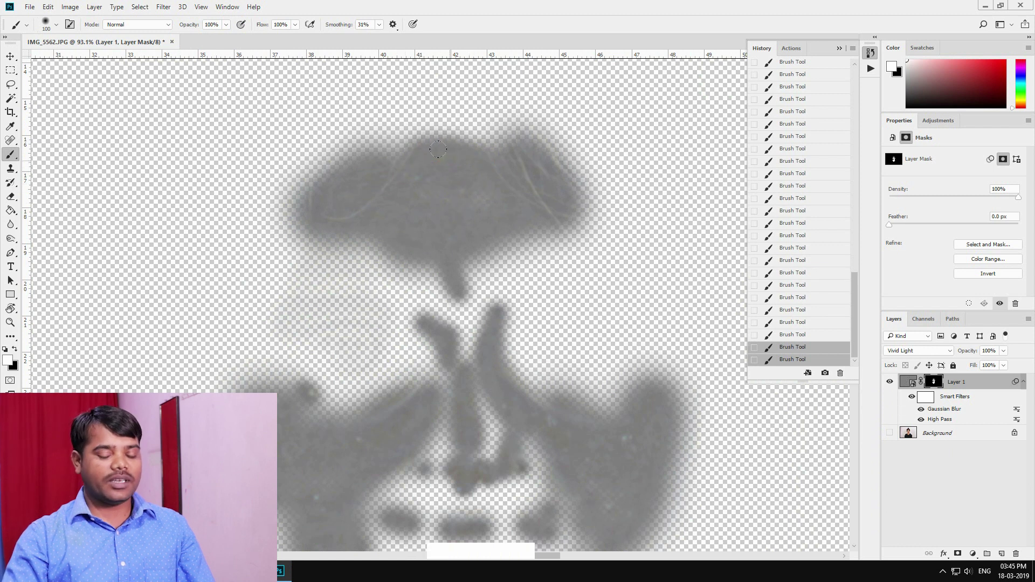
key(KP_4)
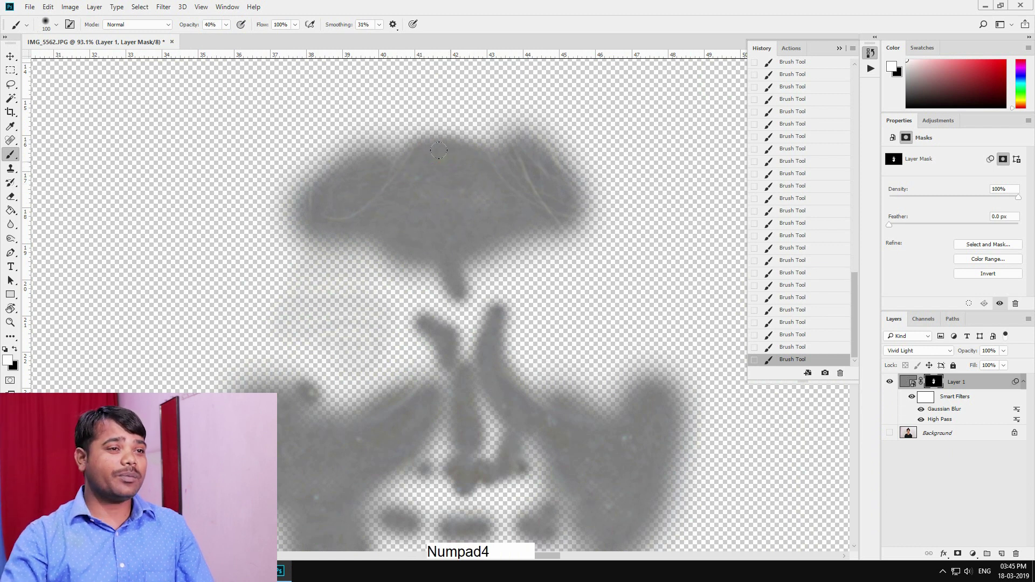
key(KP_6)
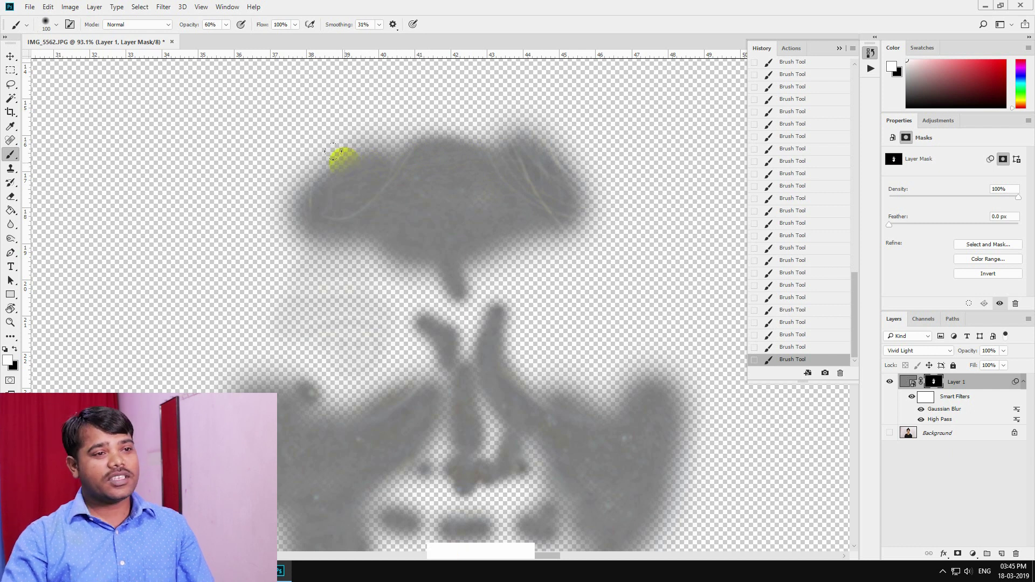
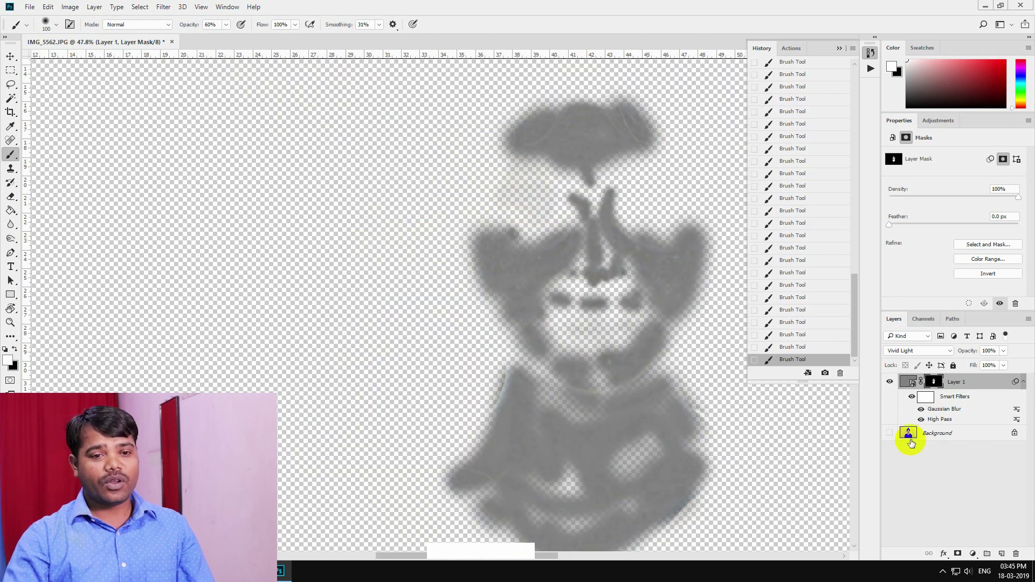
Step: Show and select the Background photo layer again
click(891, 441)
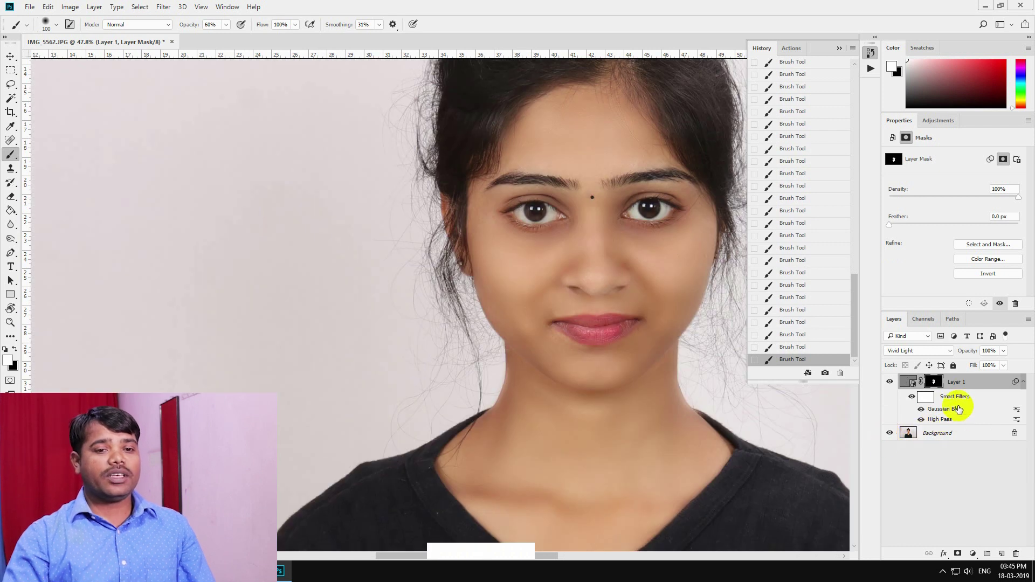
click(957, 435)
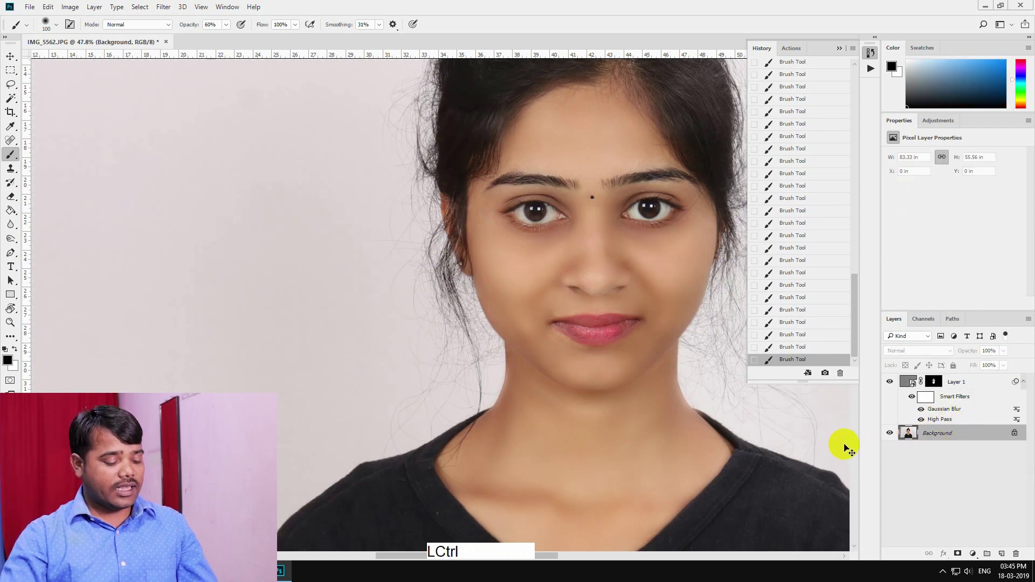
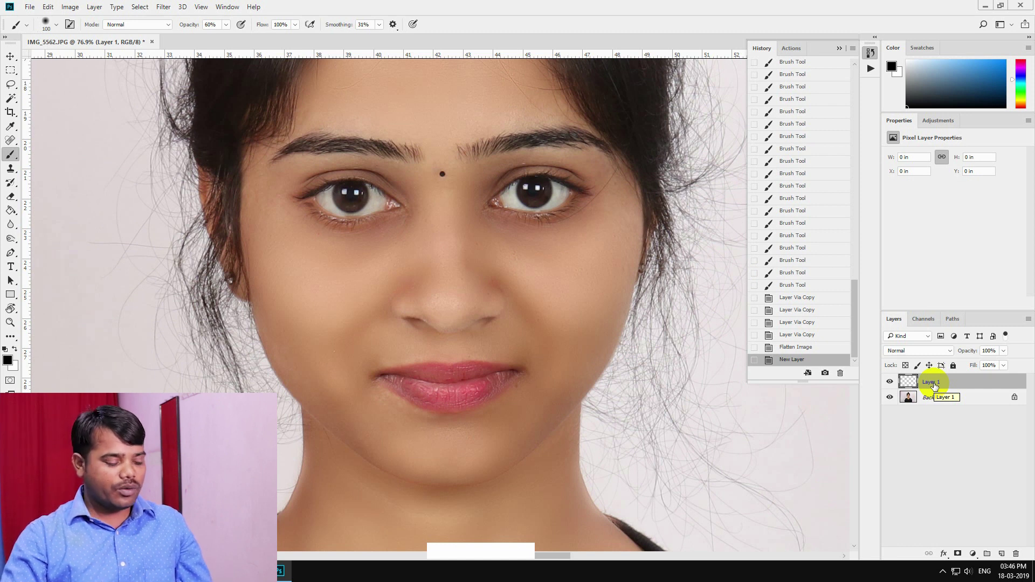
Step: Switch to the Move tool and delete the empty new layer
key(v)
key(Delete)
key(KP_Decimal)
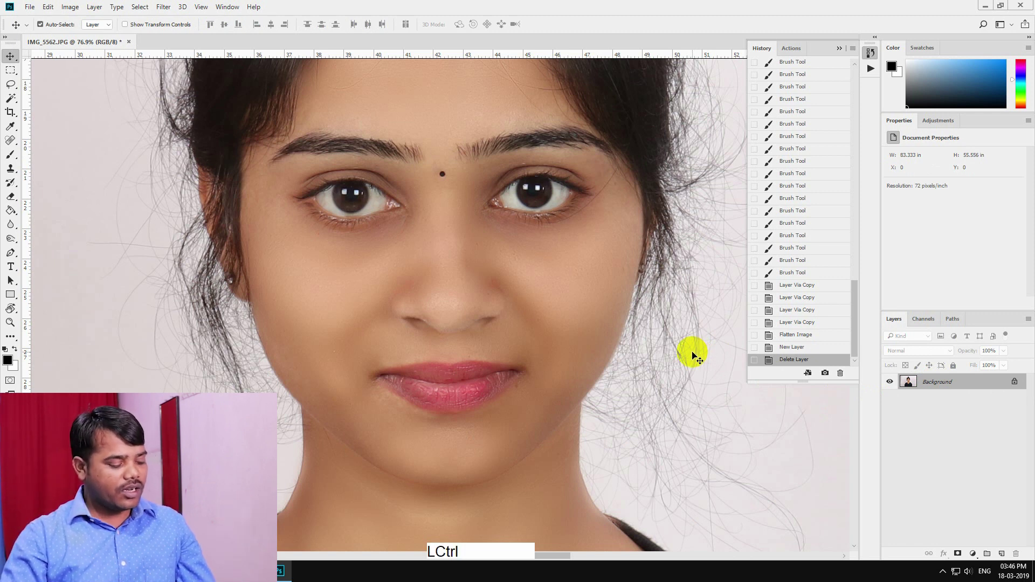
Step: Create a new Soft Light layer filled with neutral 50% gray
key(ctrl+shift+n)
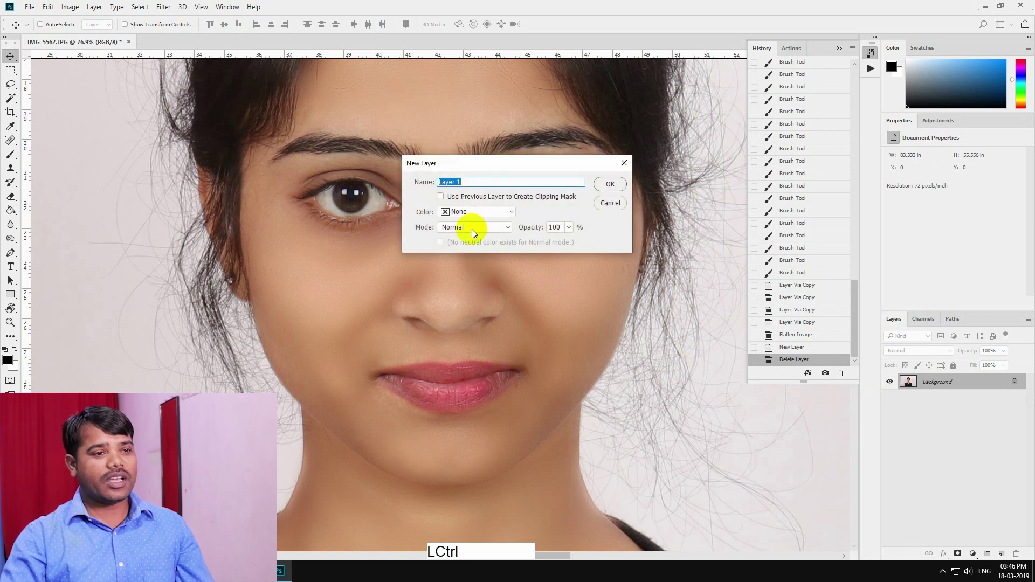
click(478, 232)
click(454, 363)
click(444, 242)
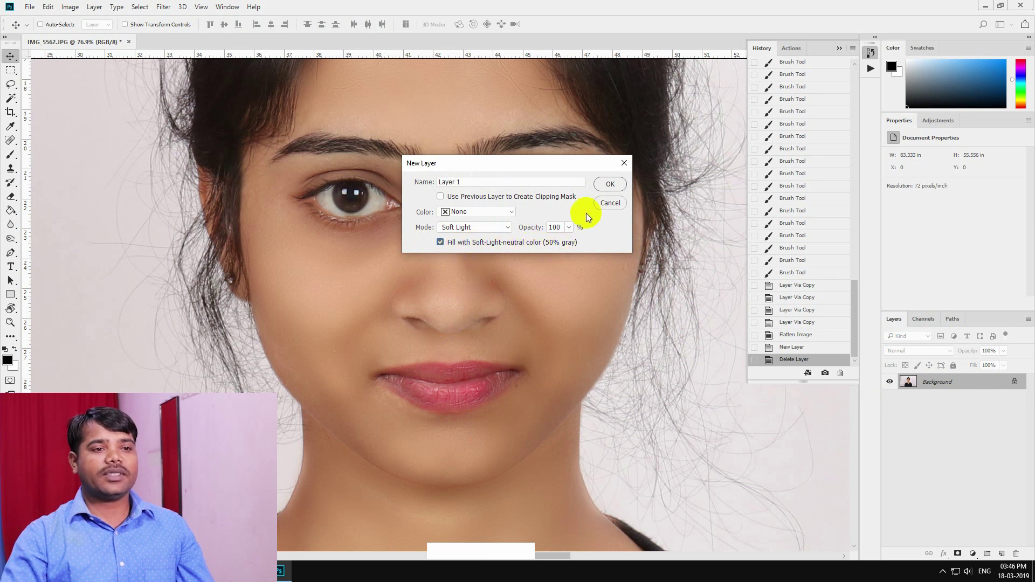
click(617, 187)
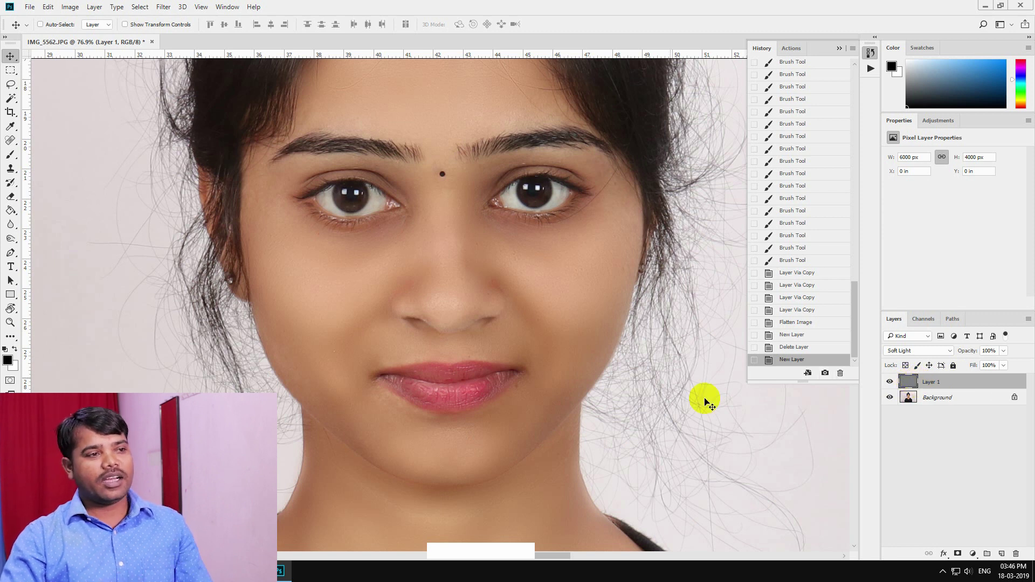
Step: Pick the Dodge Tool at full exposure to lighten the nose ridge
key(o)
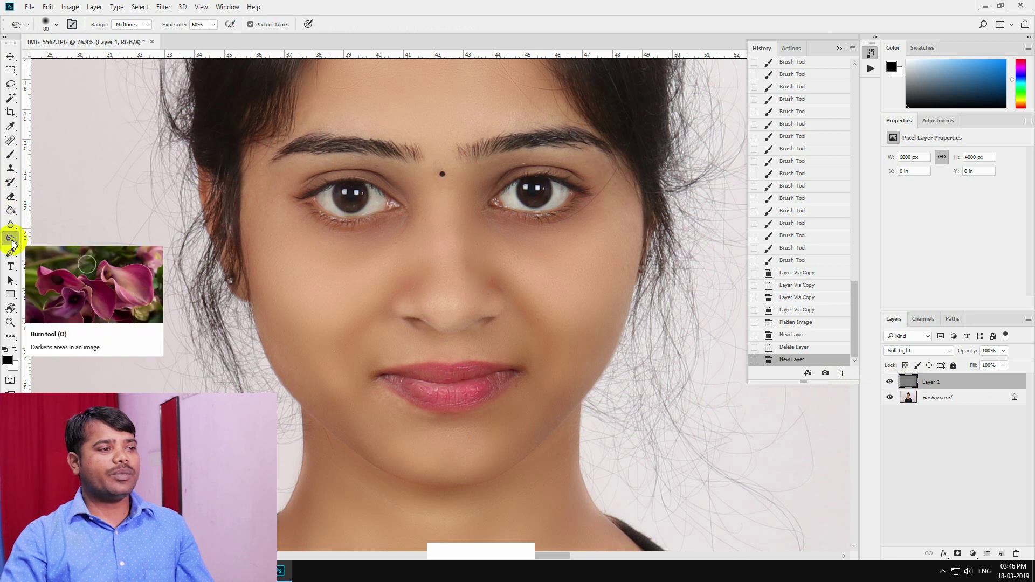
right_click(17, 243)
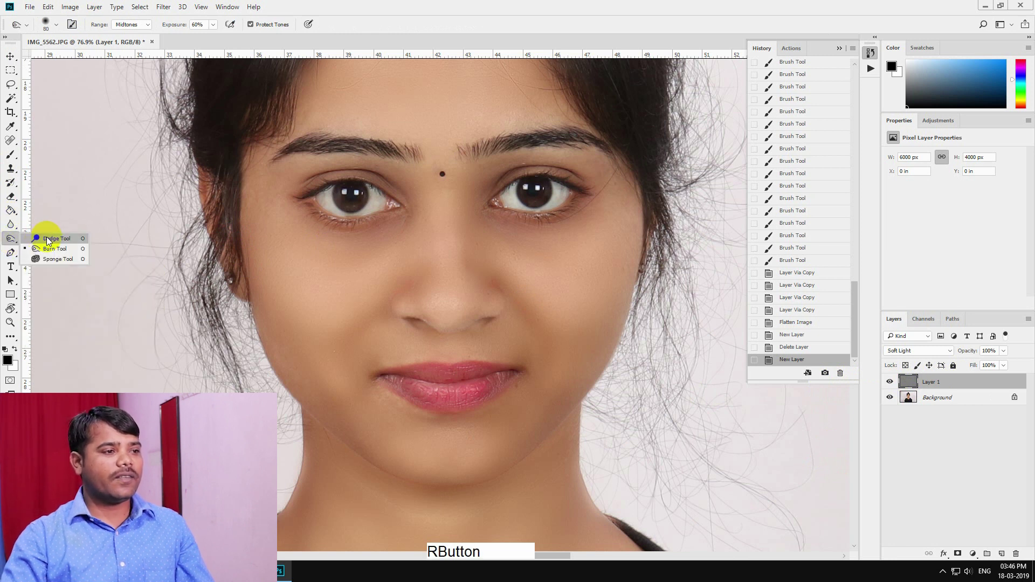
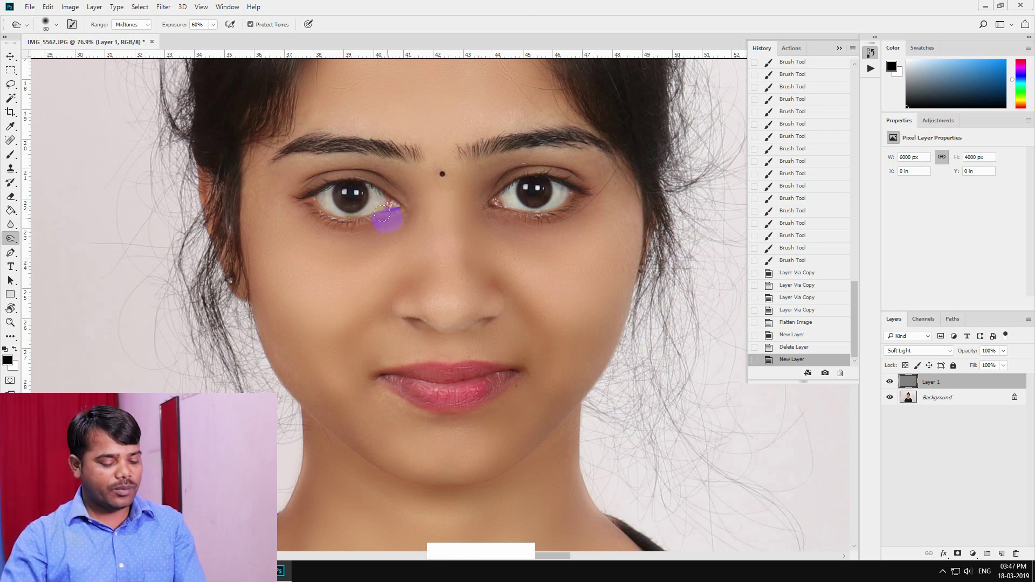
key(shift+o)
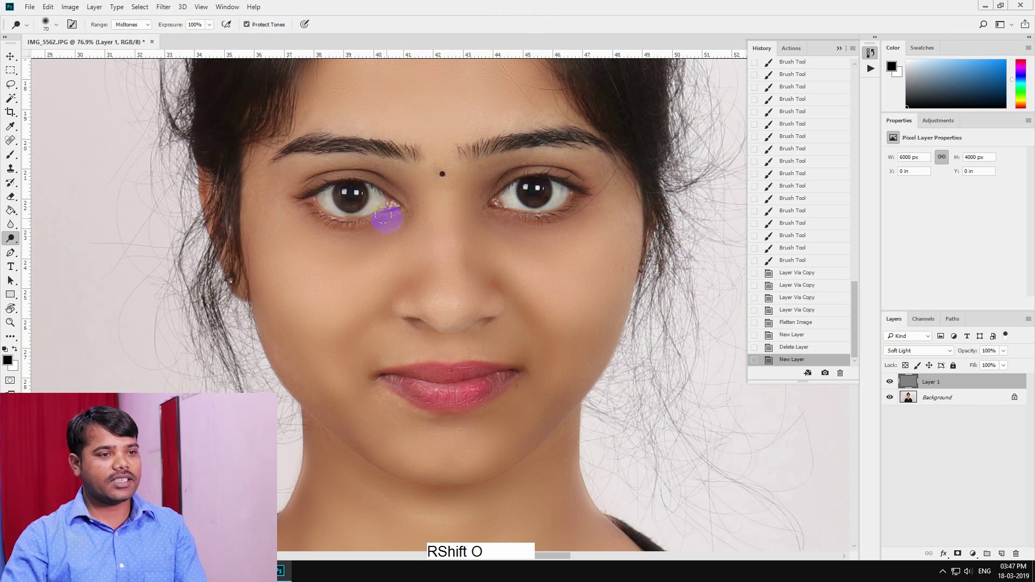
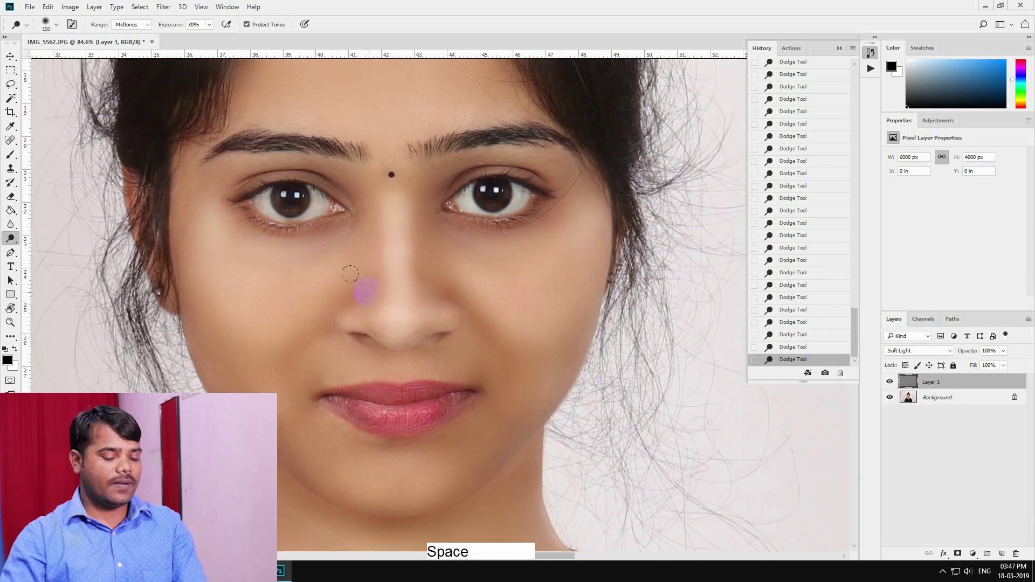
Step: Switch to the Burn Tool at 20% exposure for the nose sides and zoom out
key(shift+o)
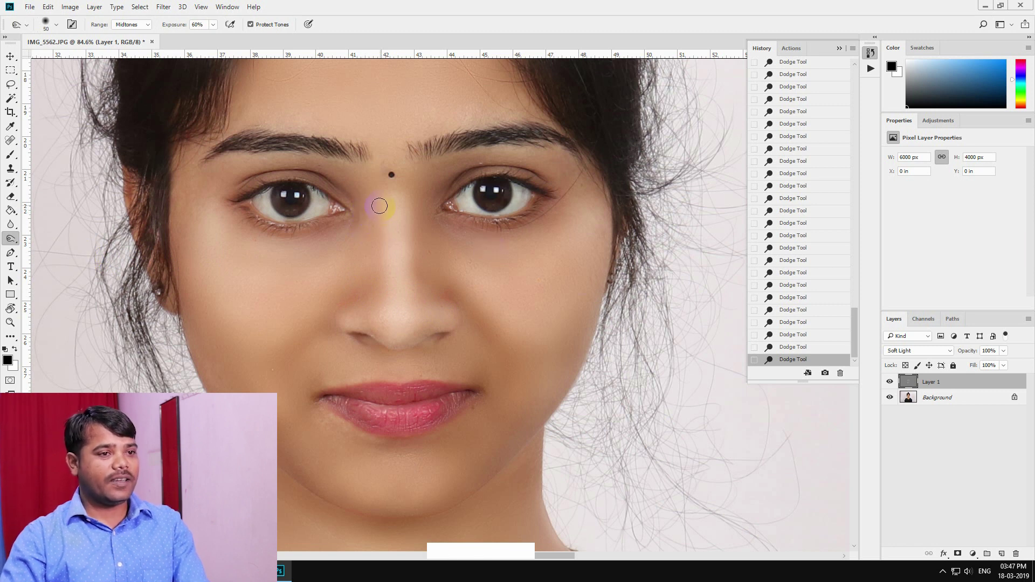
key(KP_2)
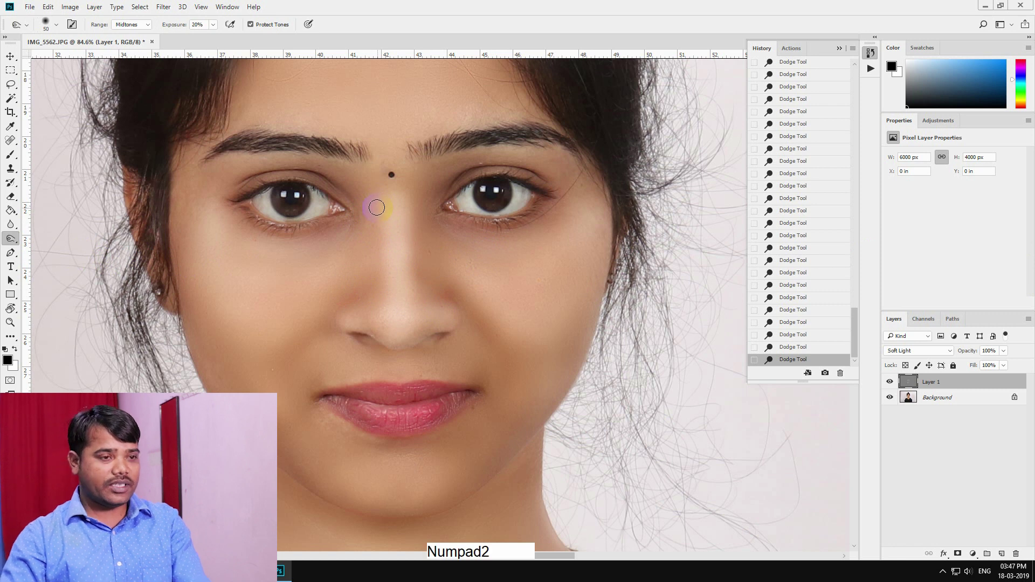
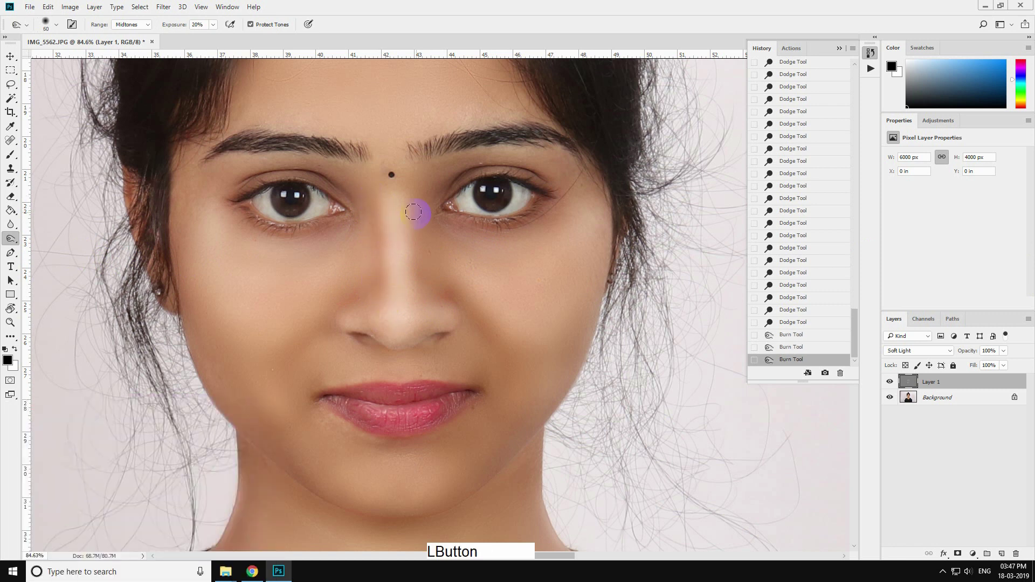
key(space)
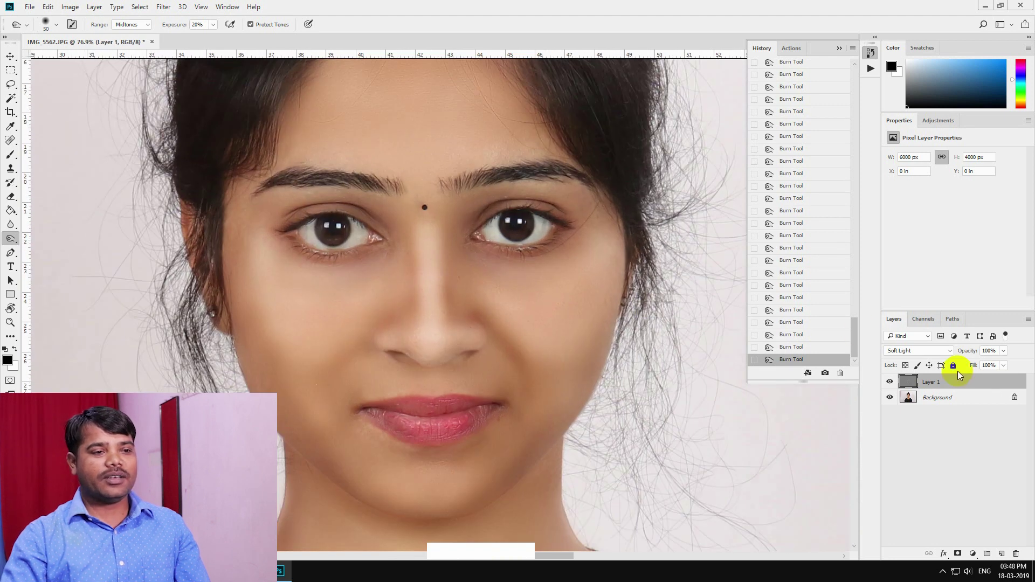
Step: Lower the Soft Light retouching layer to 38% opacity and merge the visible layers
click(1006, 355)
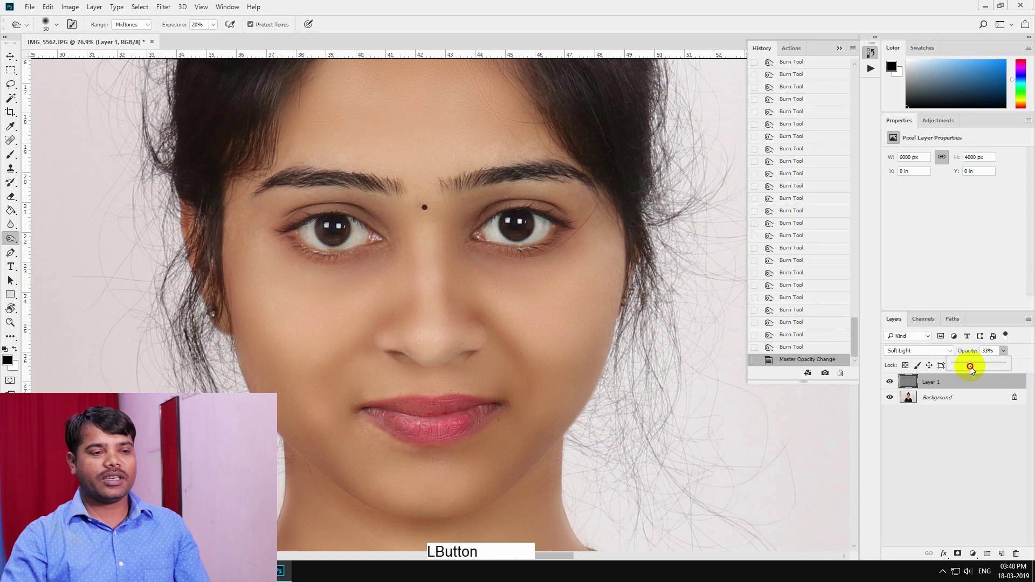
click(621, 3)
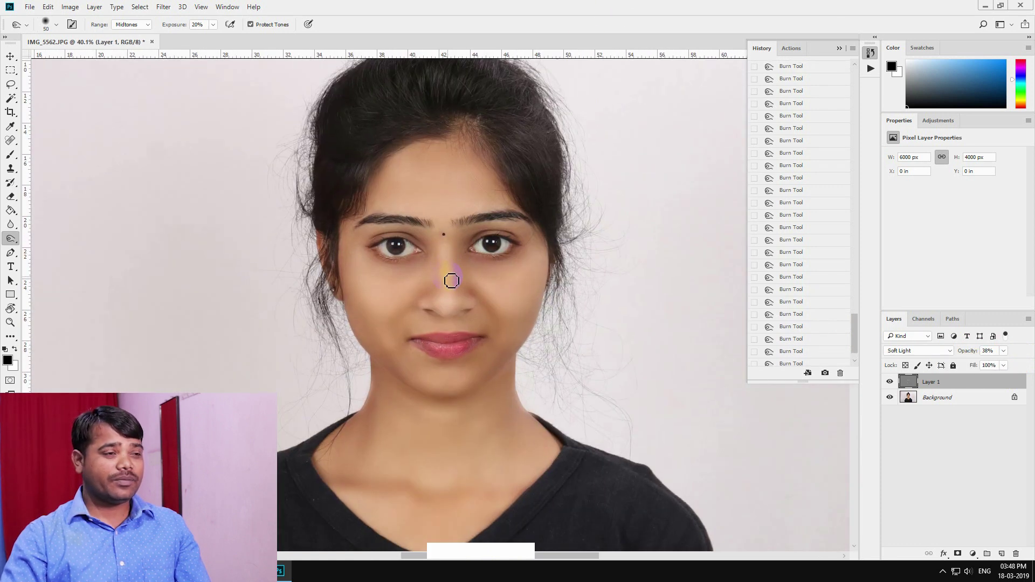
key(ctrl+z)
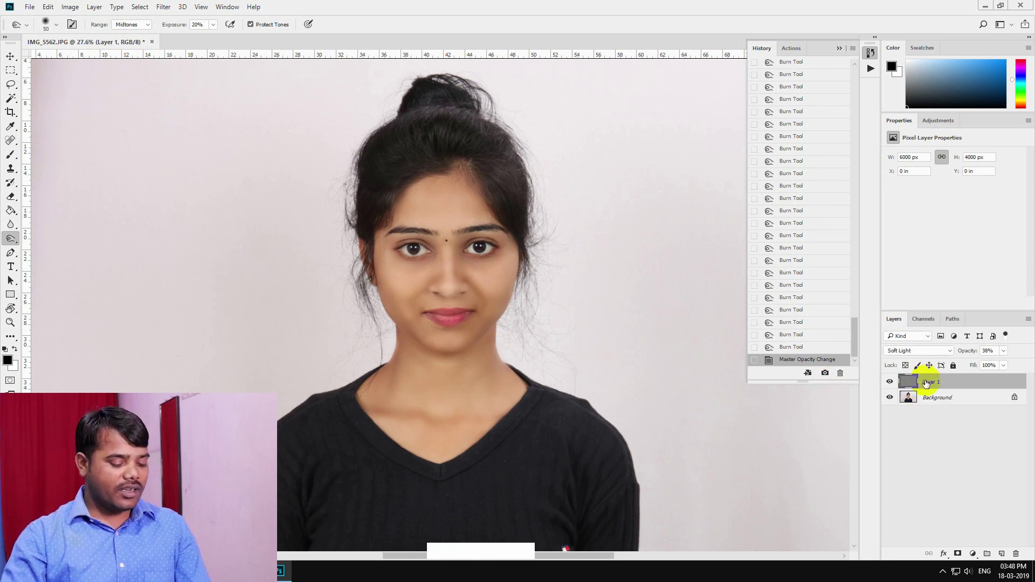
key(alt+f)
key(ctrl+z)
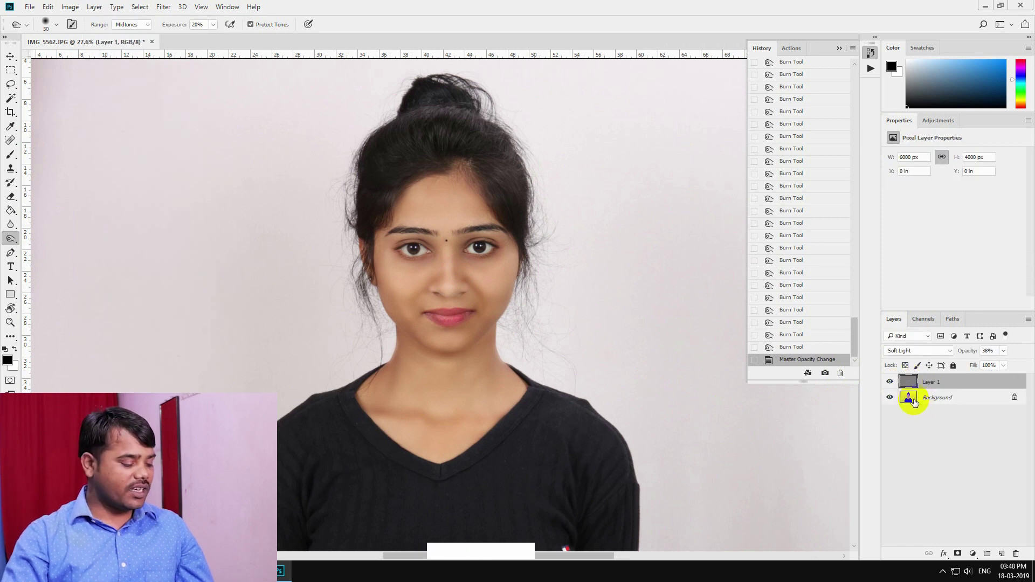
Step: Browse the crop and colour-sampling tool flyouts and pick the Eyedropper to sample the backdrop
key(ctrl+shift+e)
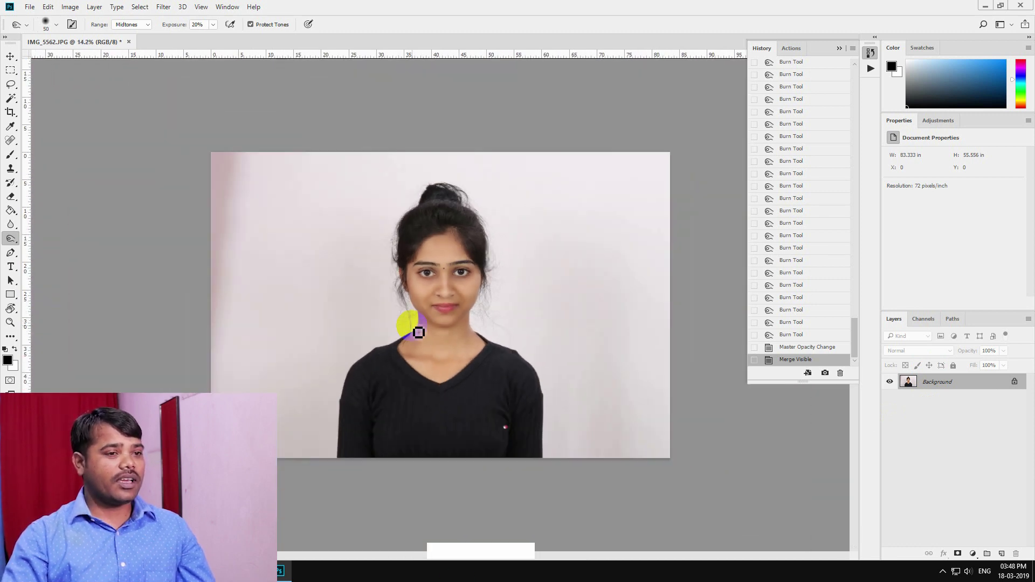
key(c)
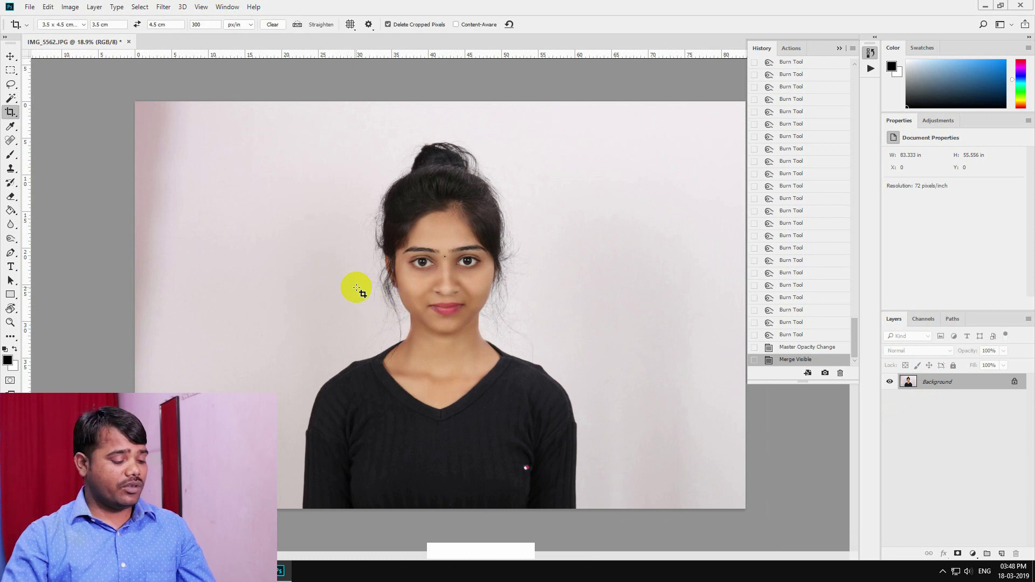
key(w)
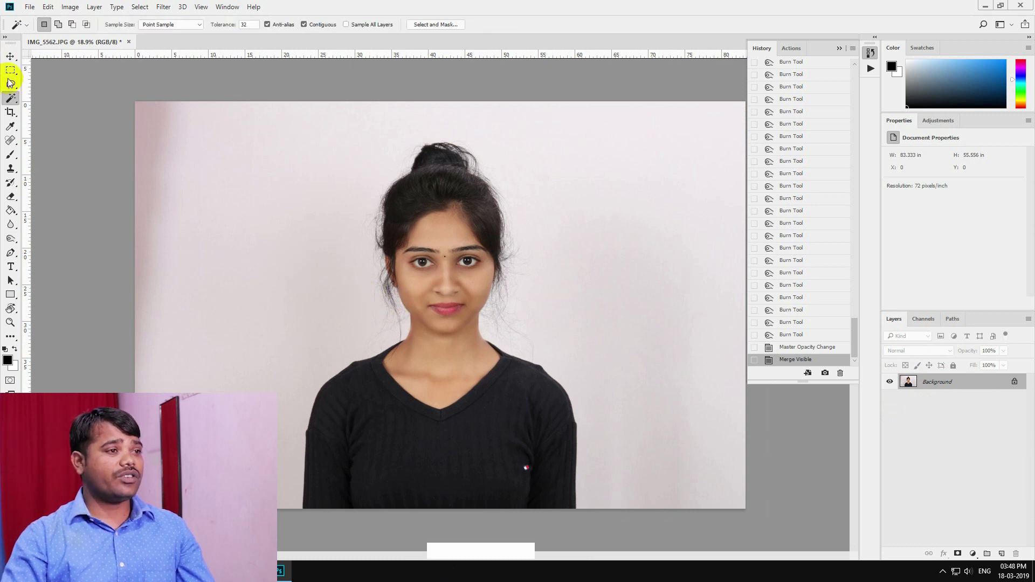
right_click(13, 59)
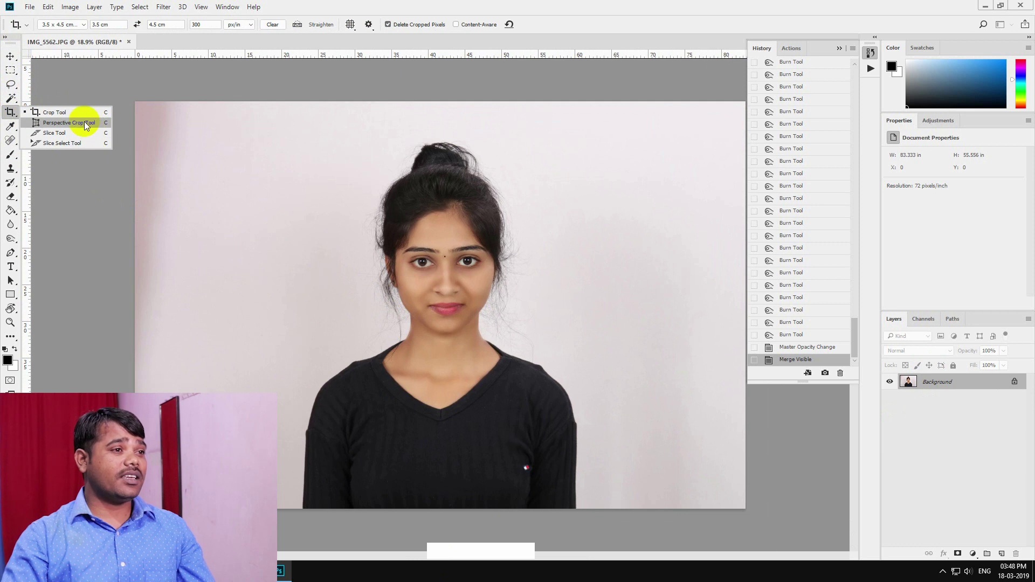
right_click(14, 129)
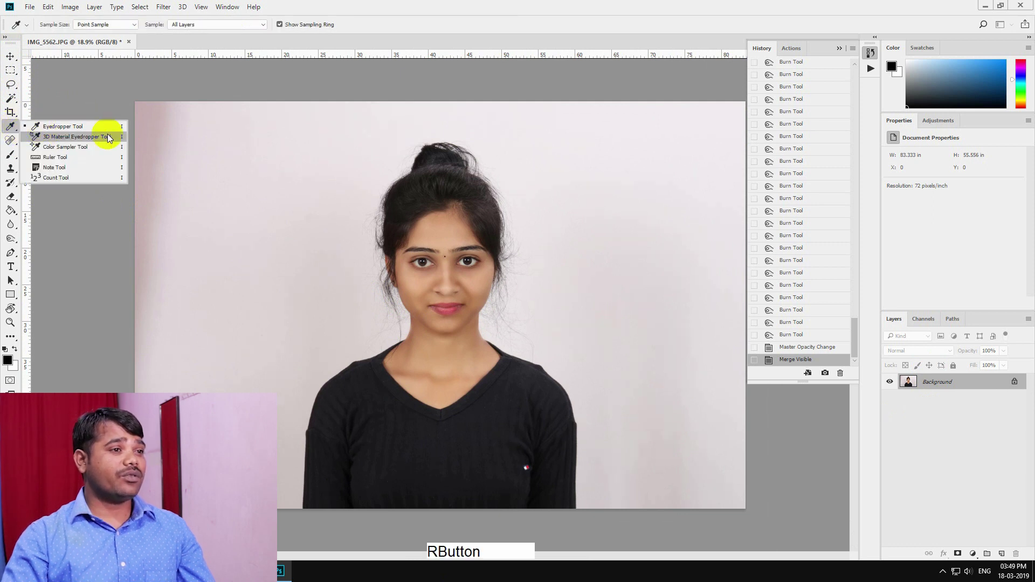
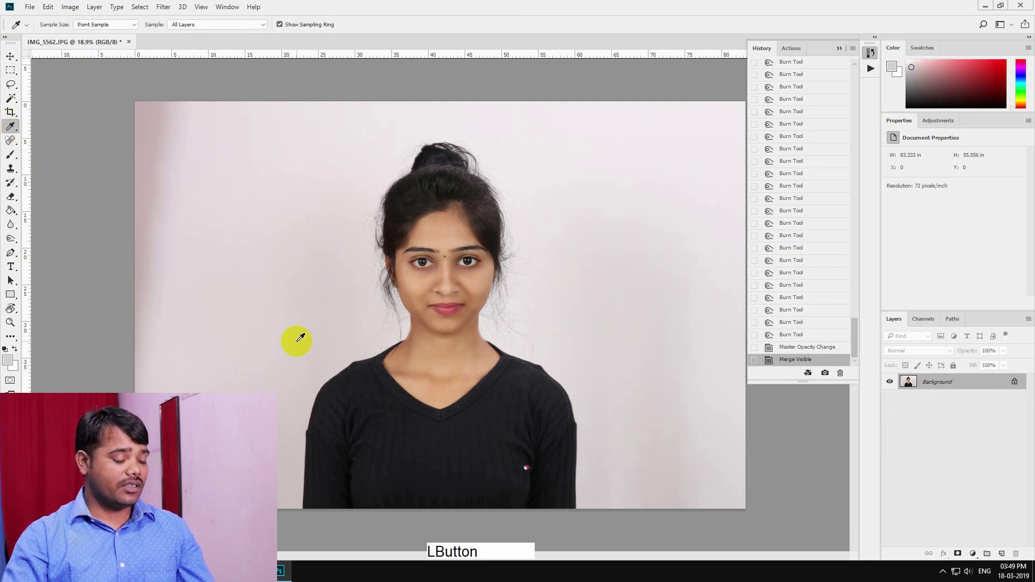
Step: Switch to the Brush with the sampled pale background colour at 60% strength
key(b)
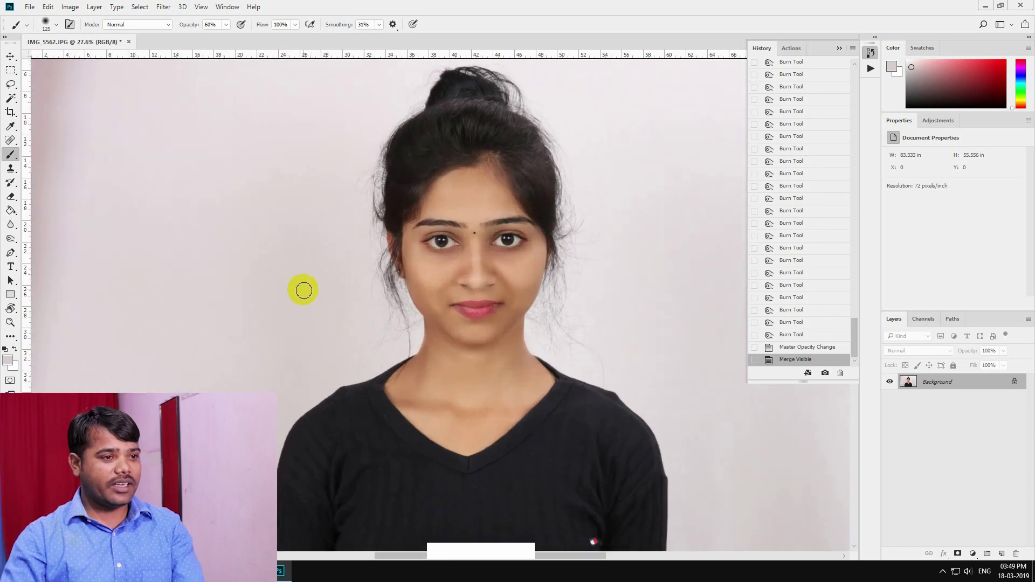
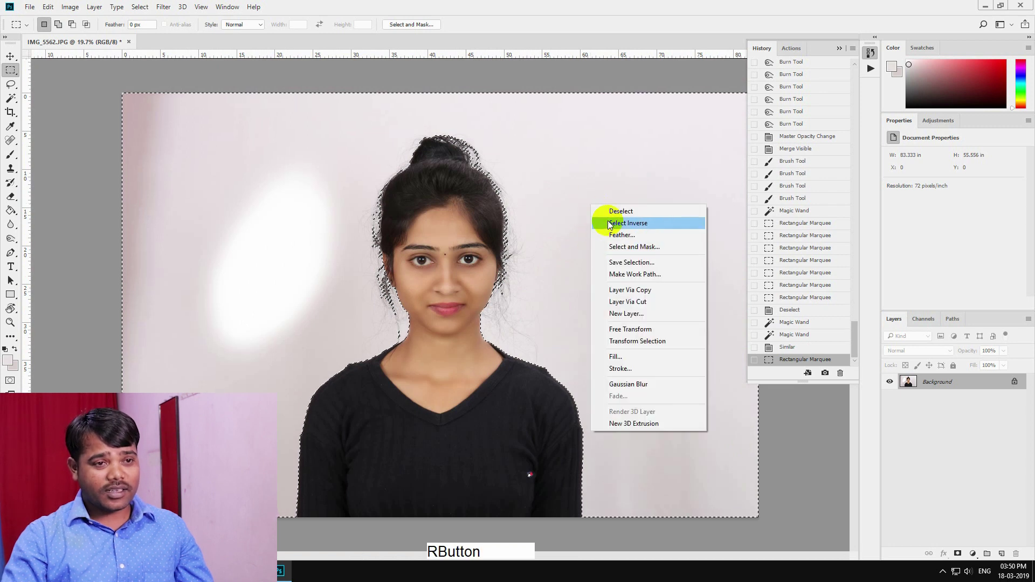
Step: Apply a raised Curves adjustment that brightens the selected backdrop toward near-white
click(585, 145)
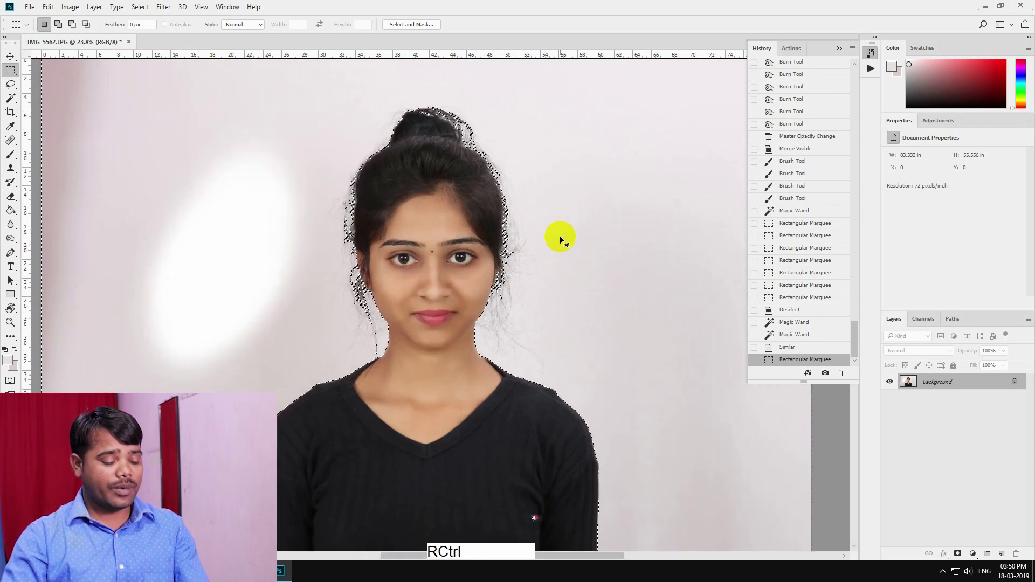
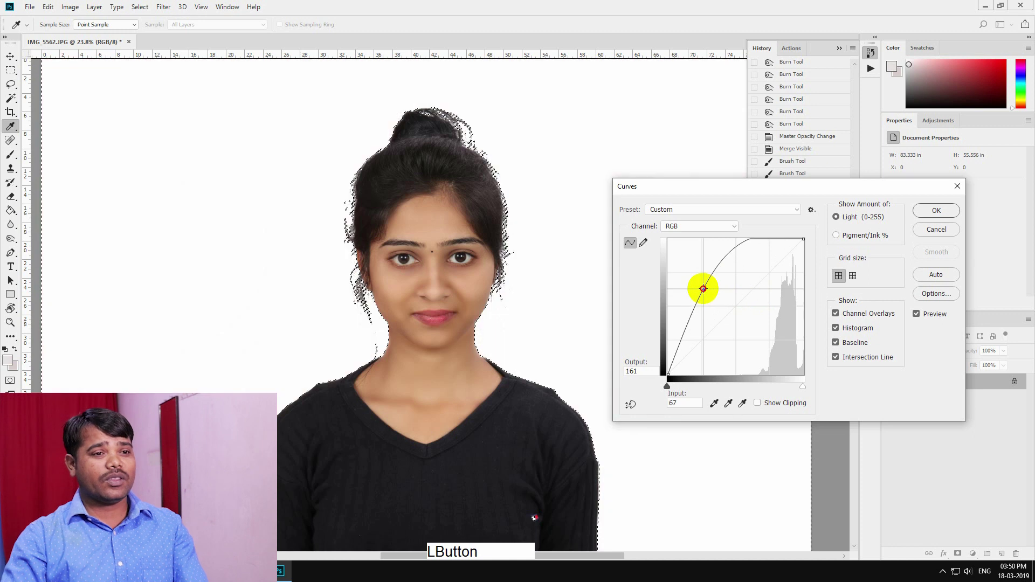
key(Return)
key(KP_Enter)
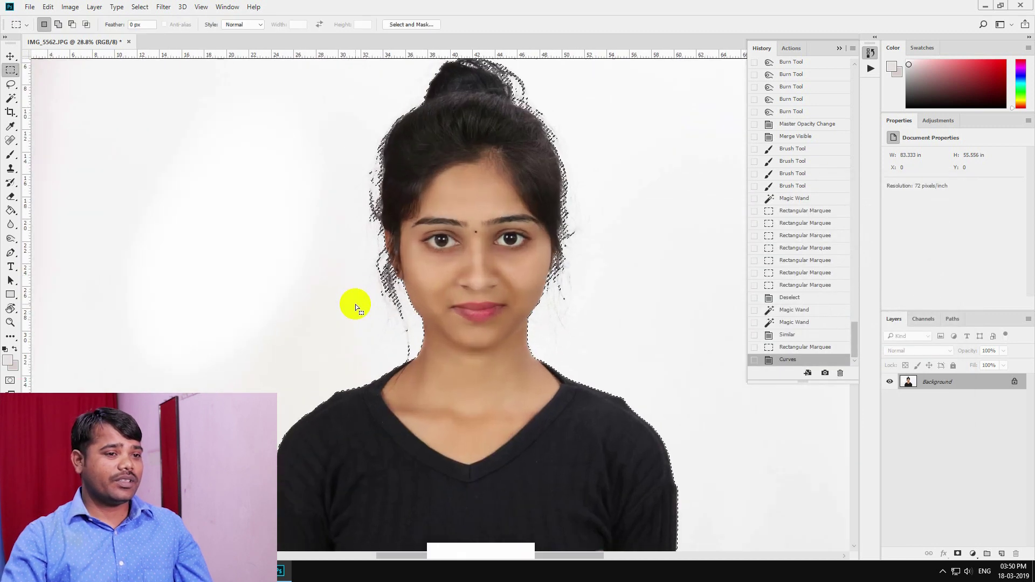
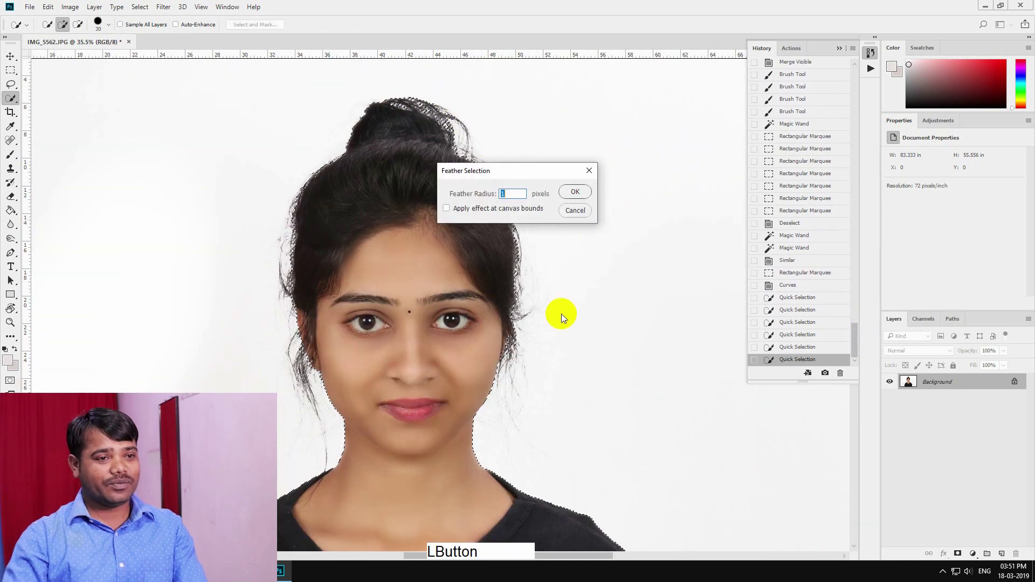
Step: Feather the backdrop selection, fill it with solid white and deselect, leaving the girl on white
key(Return)
key(KP_Enter)
key(Delete)
key(ctrl+z)
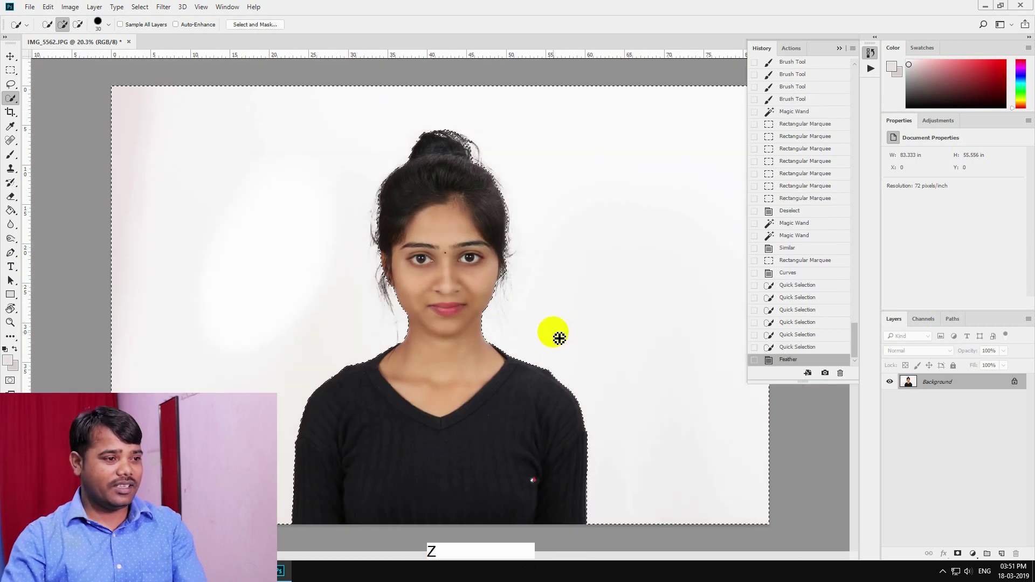
key(d)
key(x)
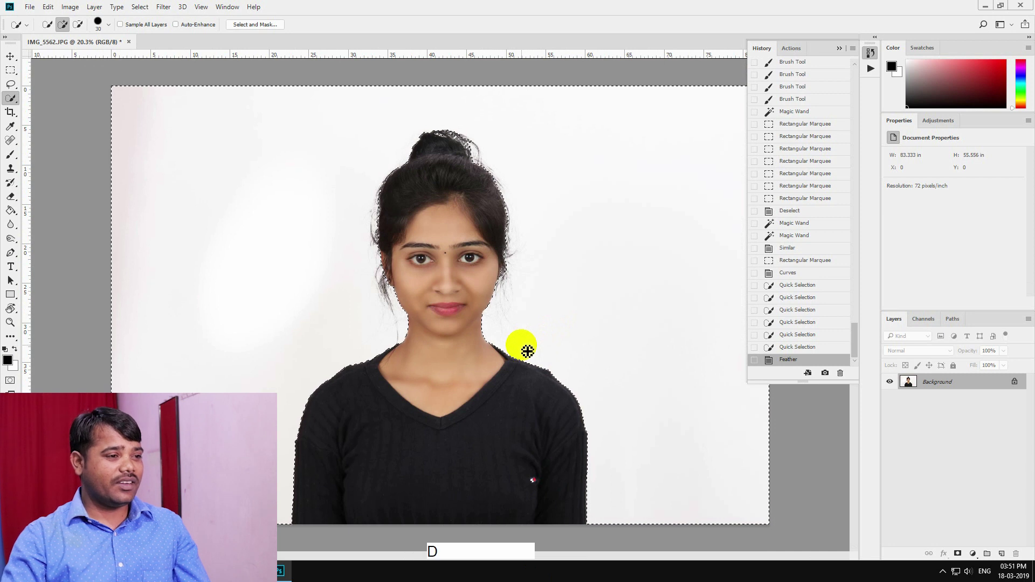
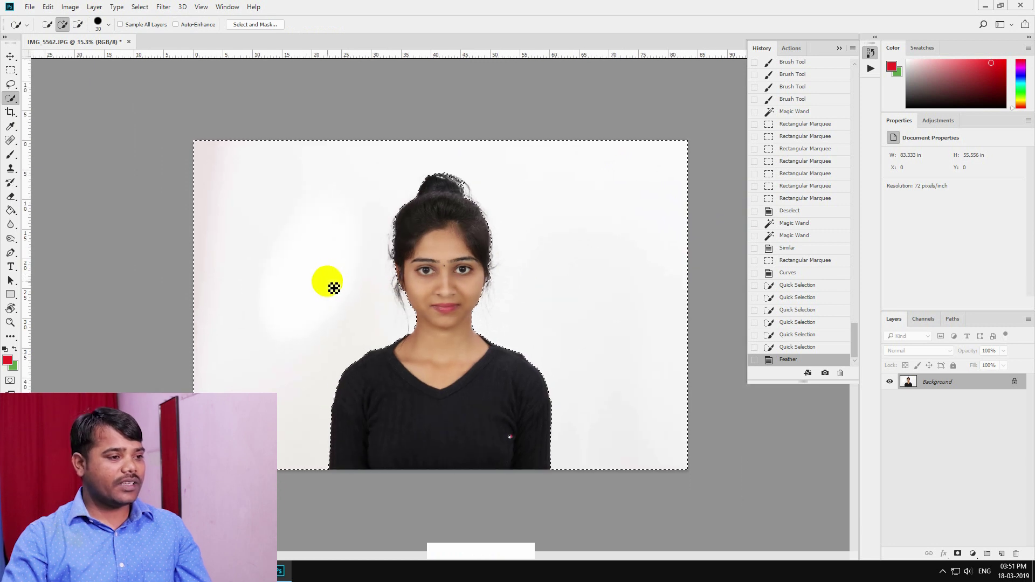
key(d)
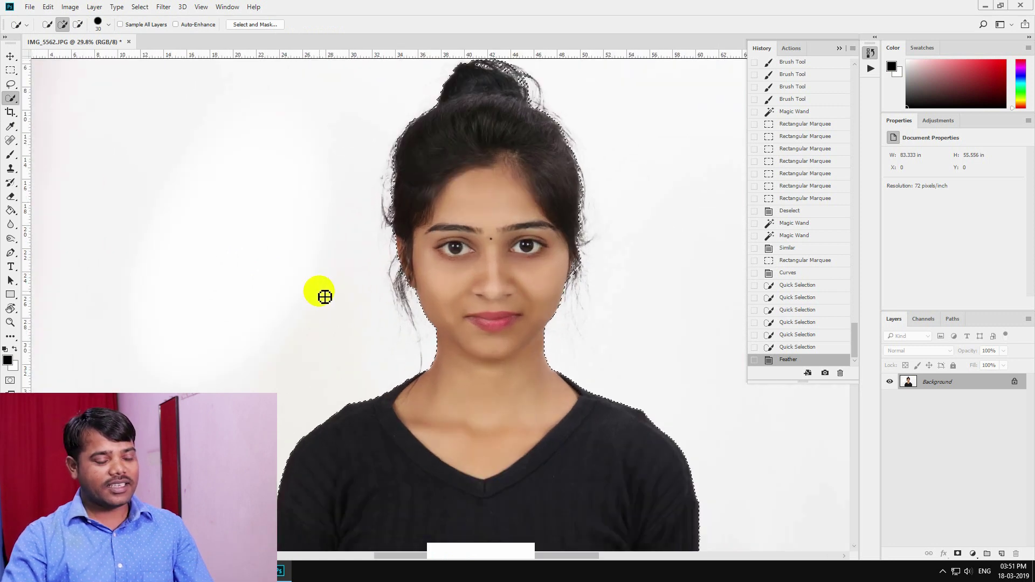
key(Delete)
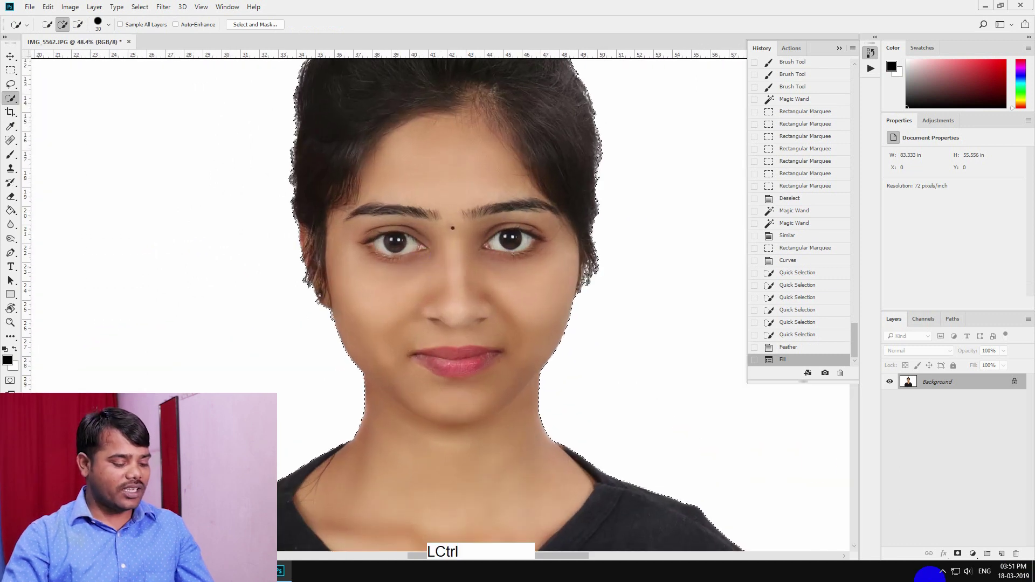
key(ctrl+d)
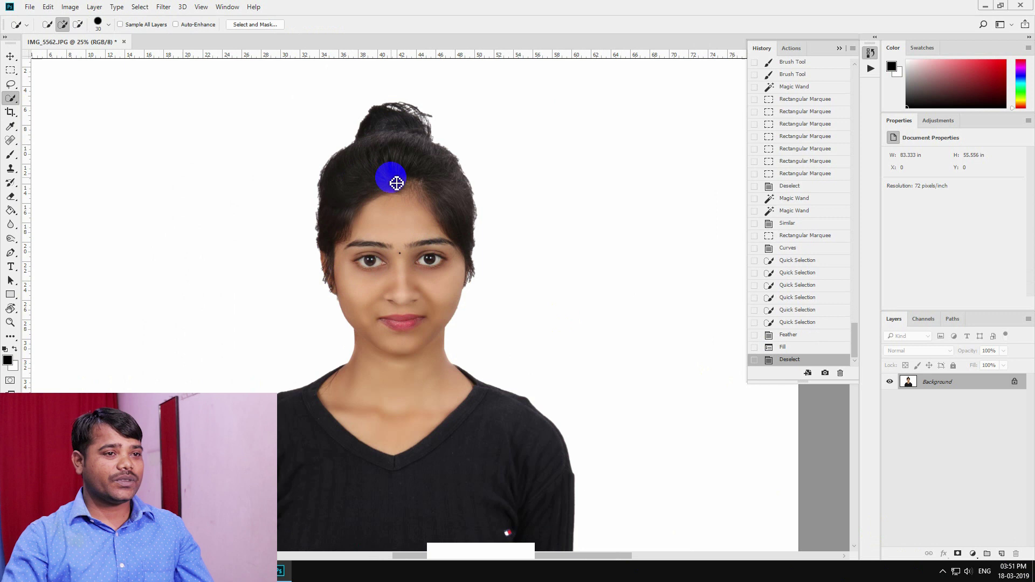
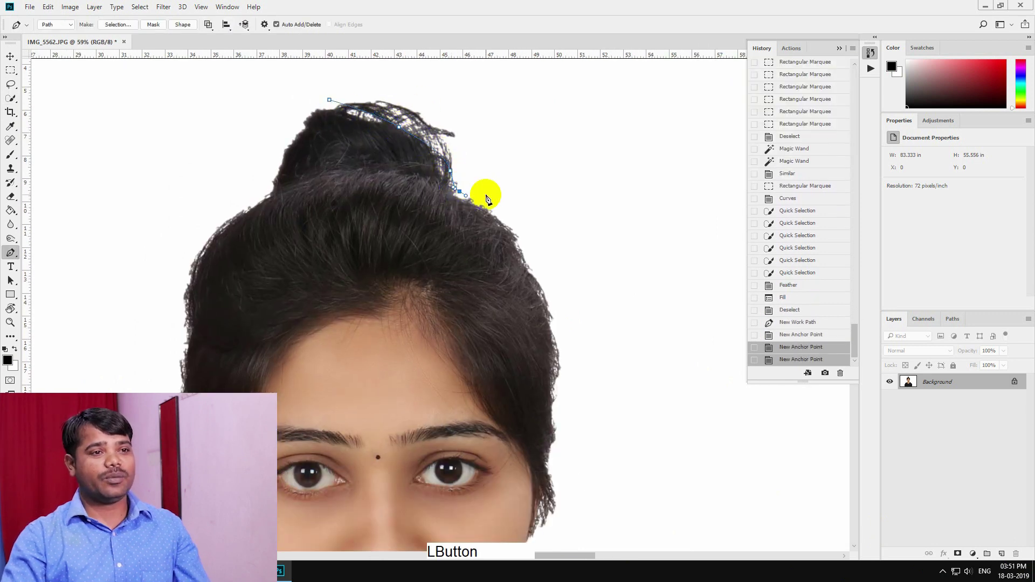
Step: Turn the stray-hair pen path into a selection, fill it white and deselect
key(ctrl+shift+Return)
key(Delete)
key(ctrl+d)
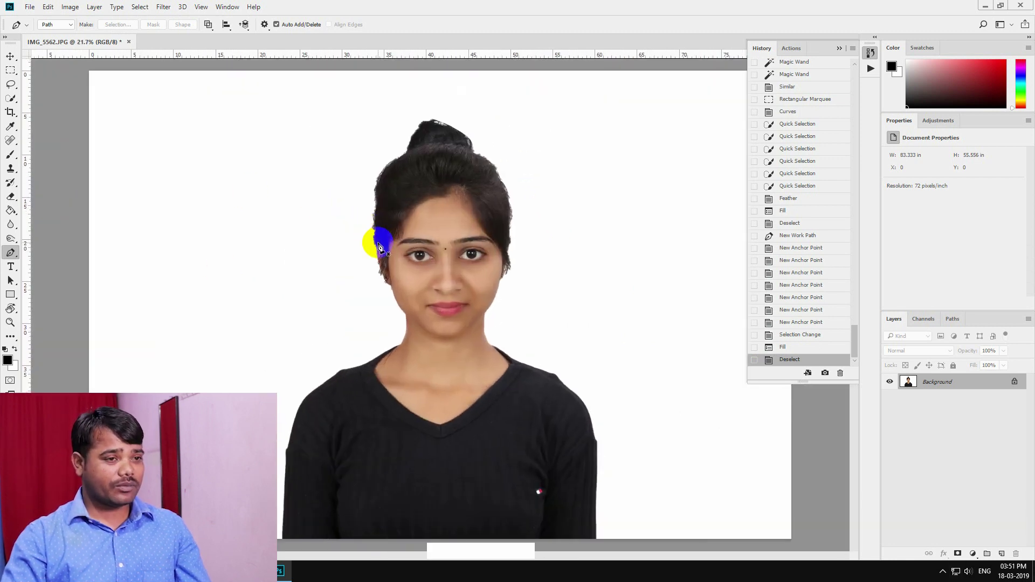
Step: Arm the Crop tool with the 6 x 4 in, 300 ppi preset on the cleaned portrait
key(c)
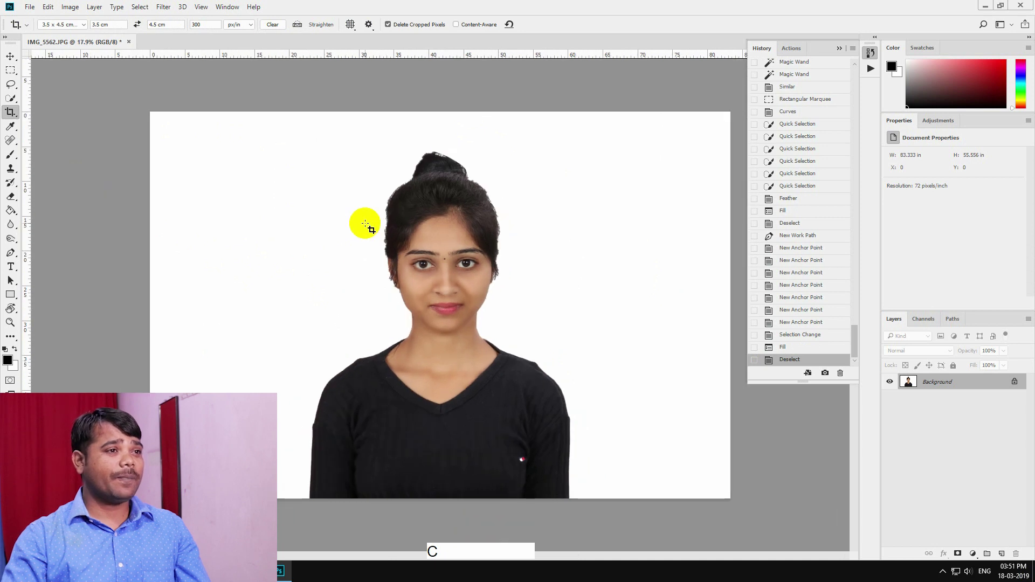
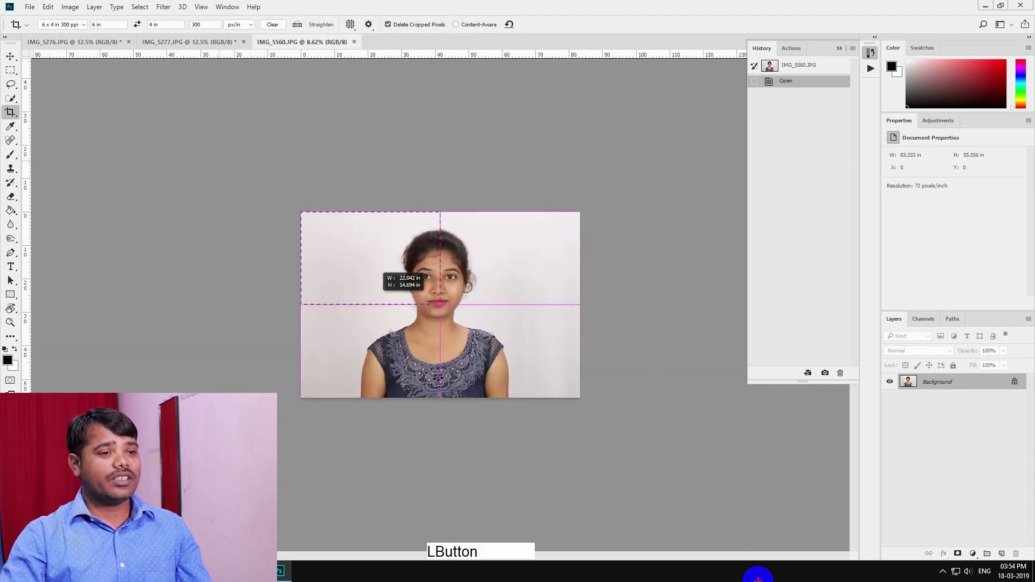
Step: Commit the 6 x 4 inch, 300 ppi crop on IMG_5560.JPG
key(Return)
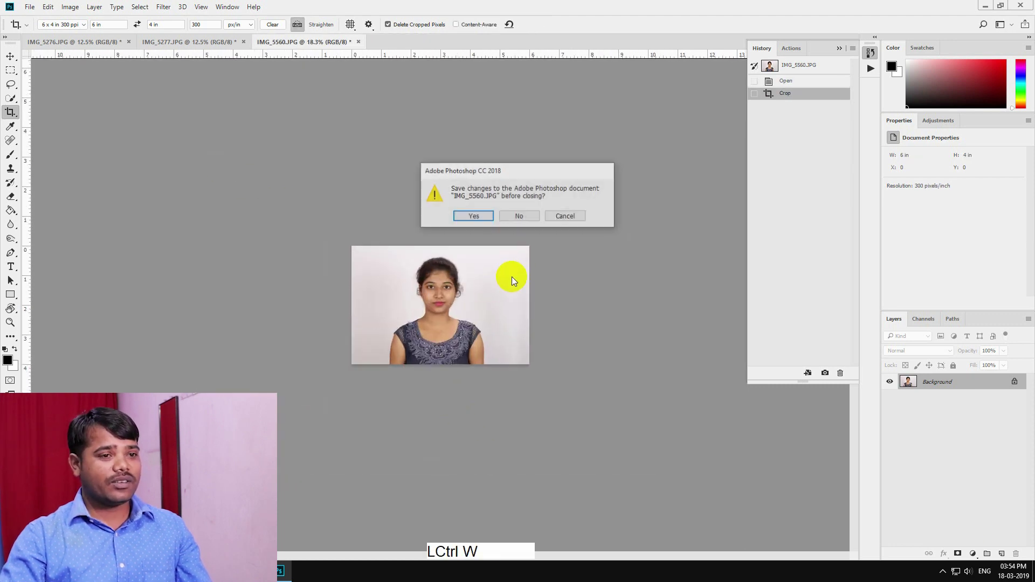
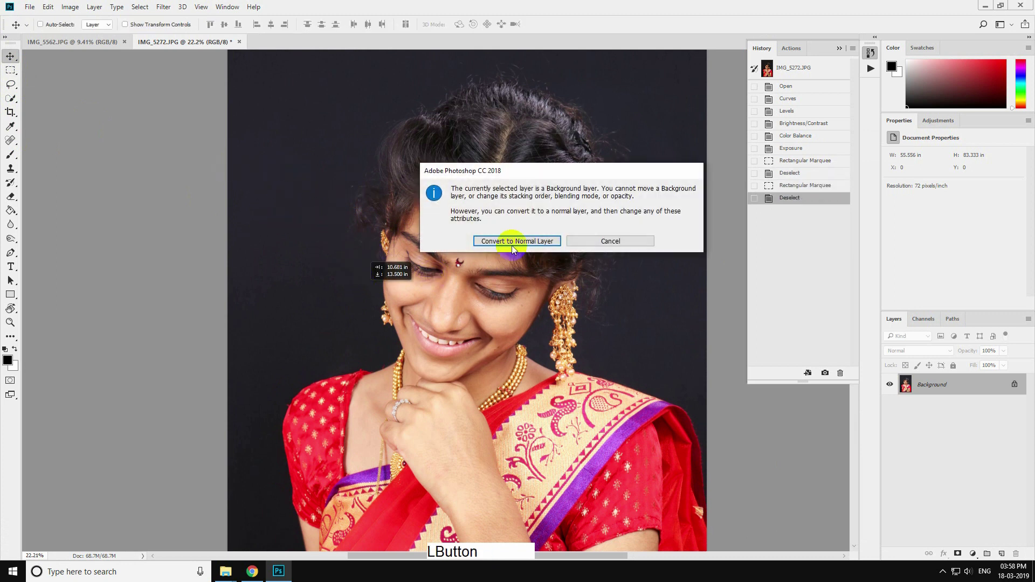
Step: Dismiss the background-layer warning and undo the stray black brush stroke on IMG_5272
key(Escape)
key(Caps_Lock)
key(Tab)
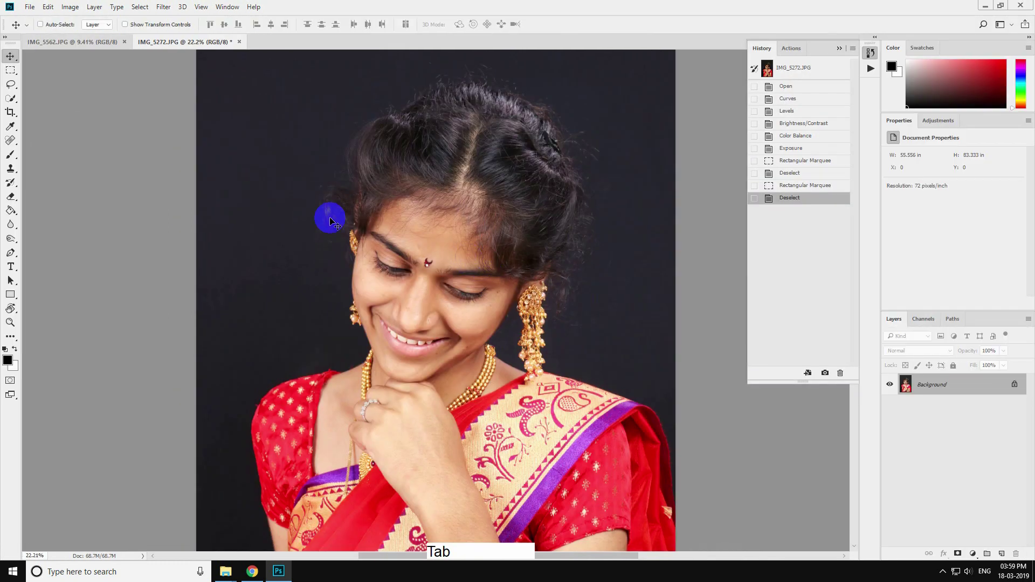
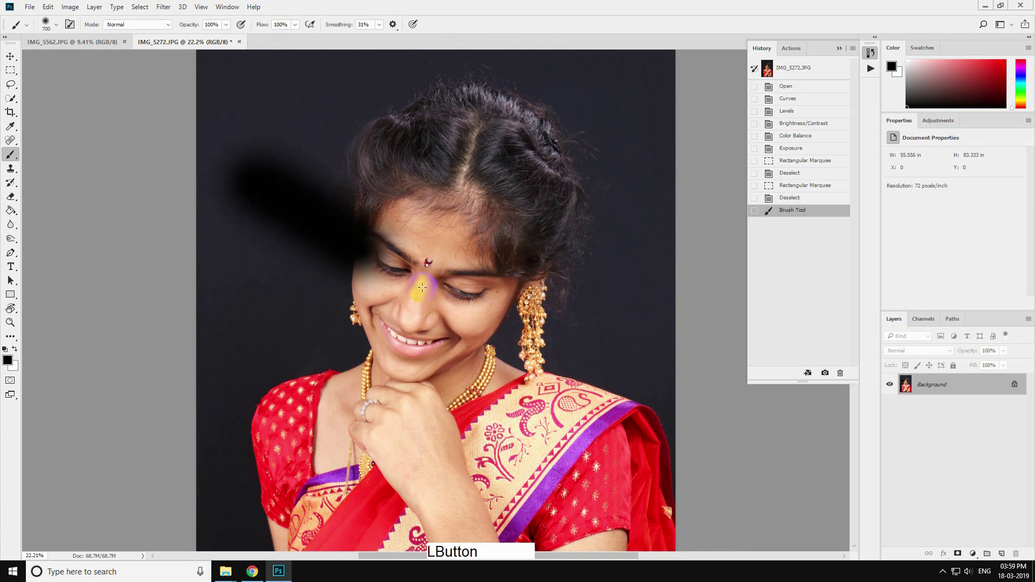
key(ctrl+z)
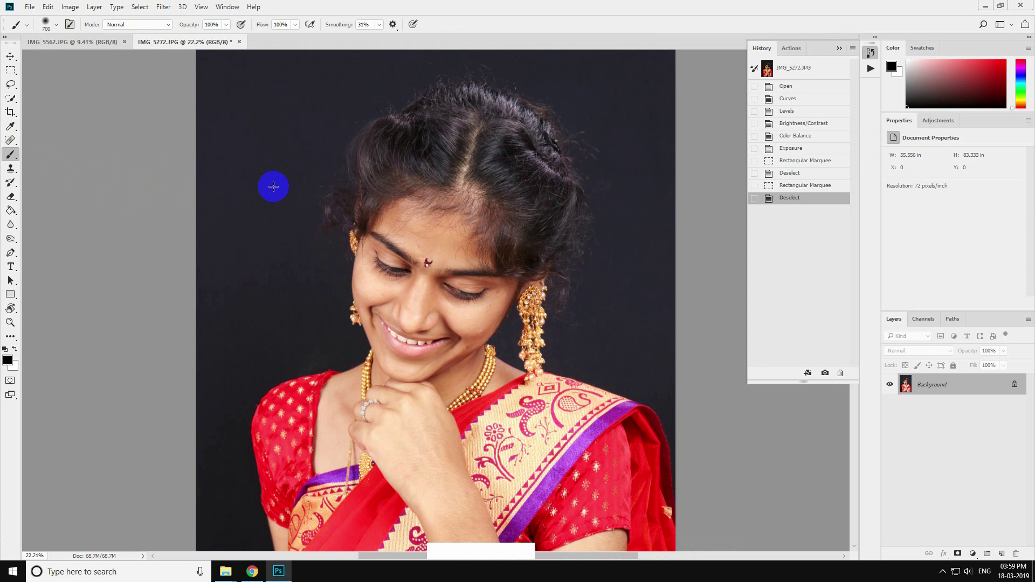
key(Caps_Lock)
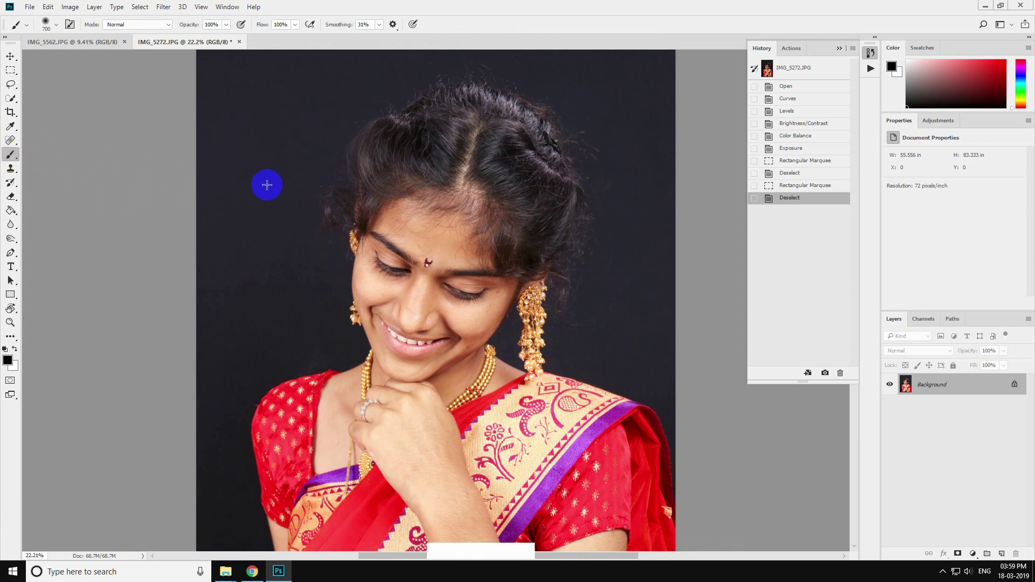
key(Caps_Lock)
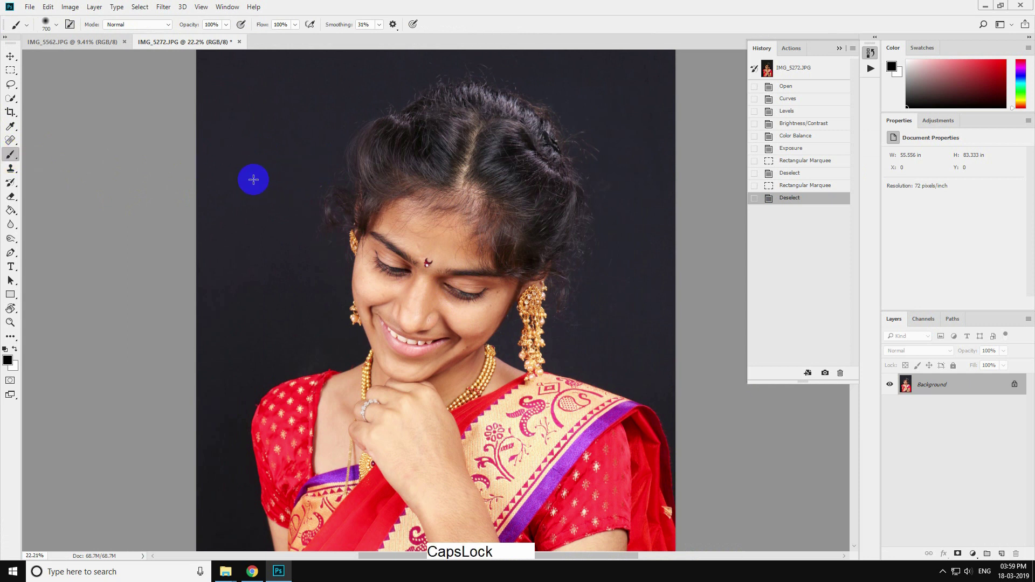
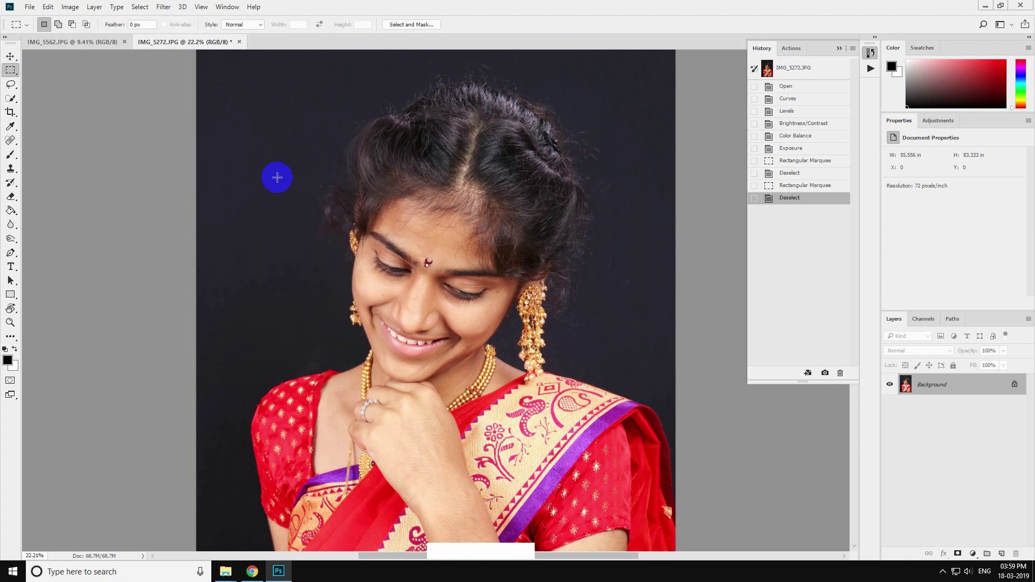
Step: Cut the whole portrait, paste it back as a layer over white and merge it into the Background
key(Caps_Lock)
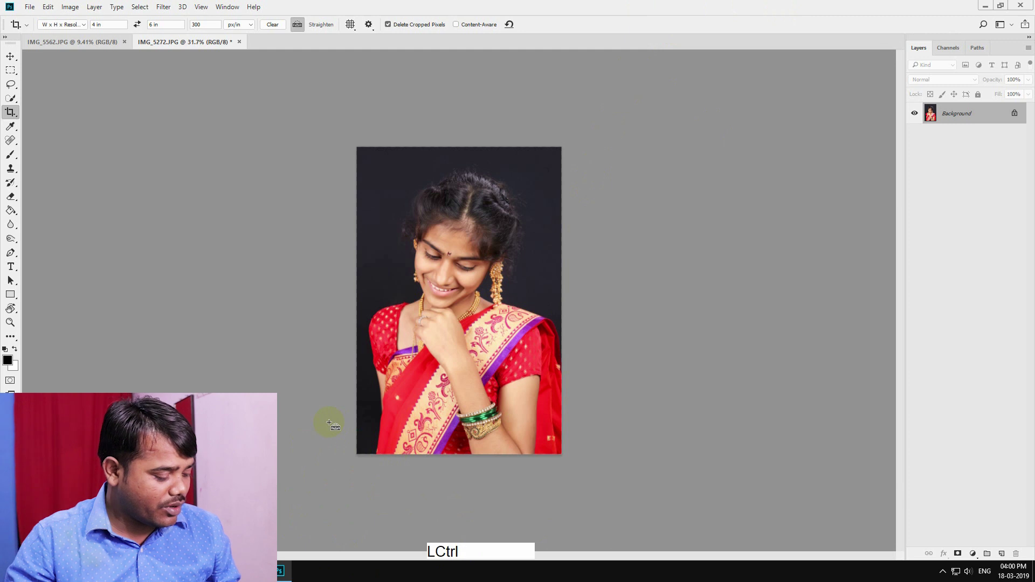
key(ctrl+a)
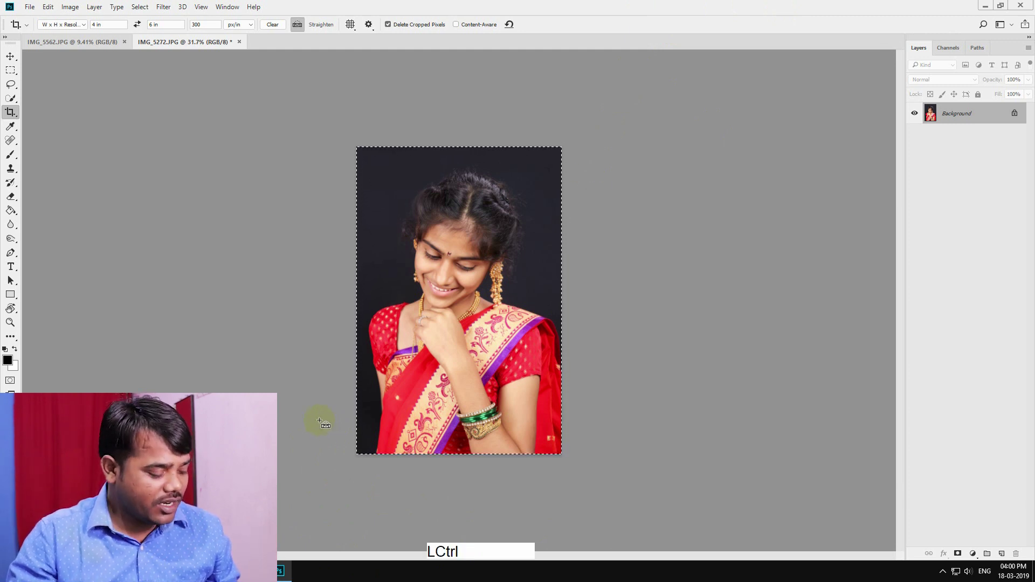
key(ctrl+x)
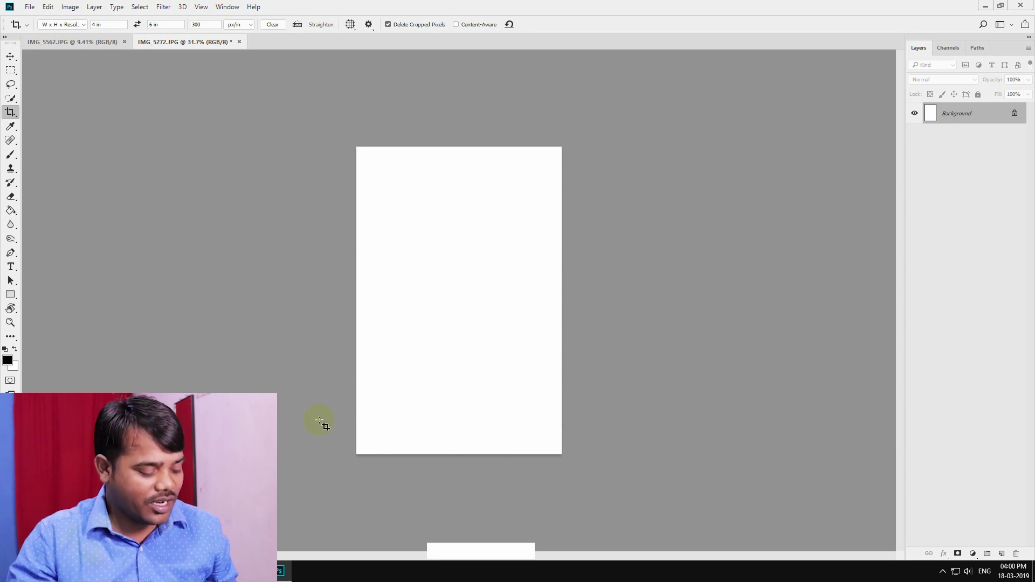
key(v)
key(ctrl+v)
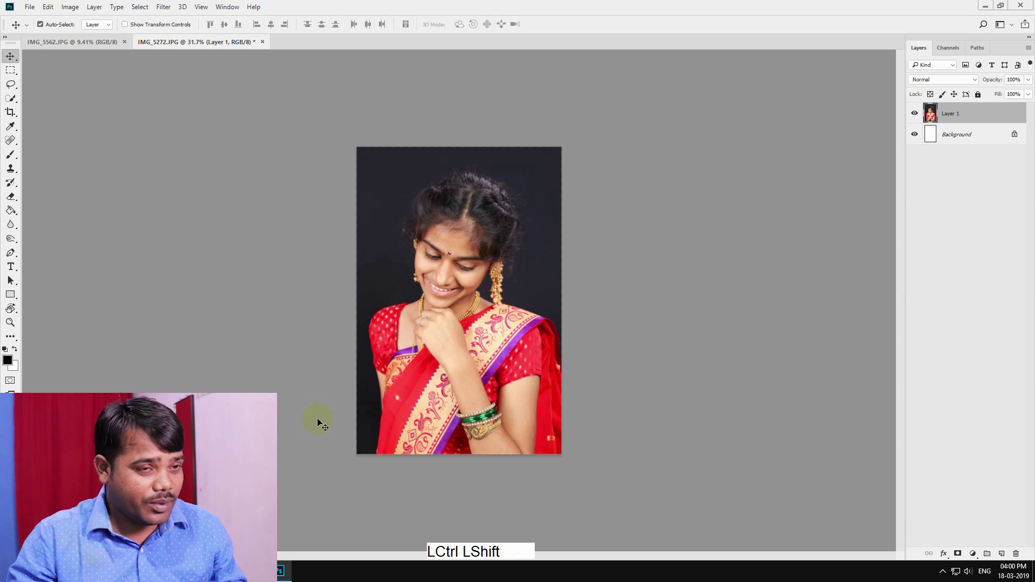
key(ctrl+shift+e)
key(x)
key(x)
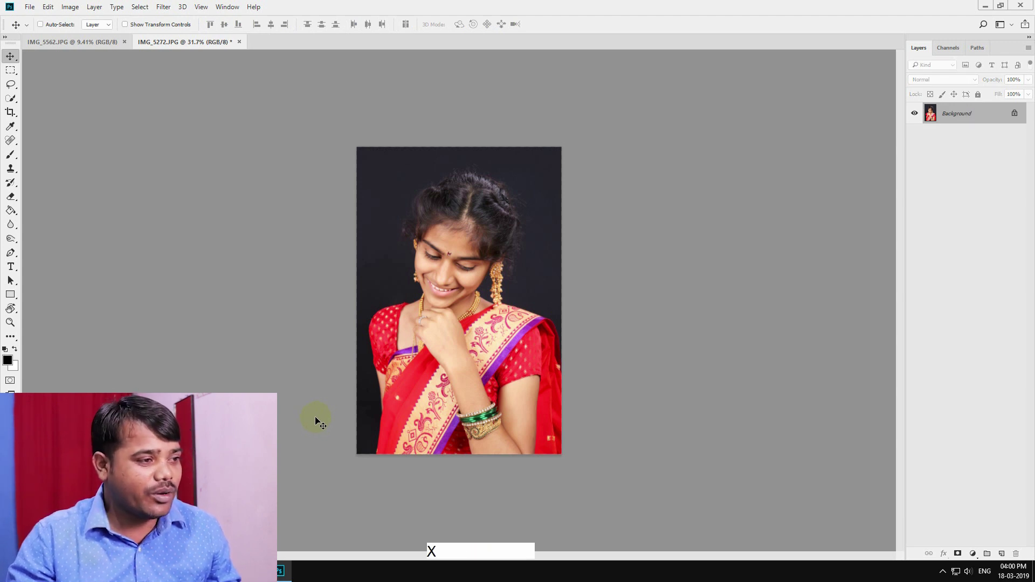